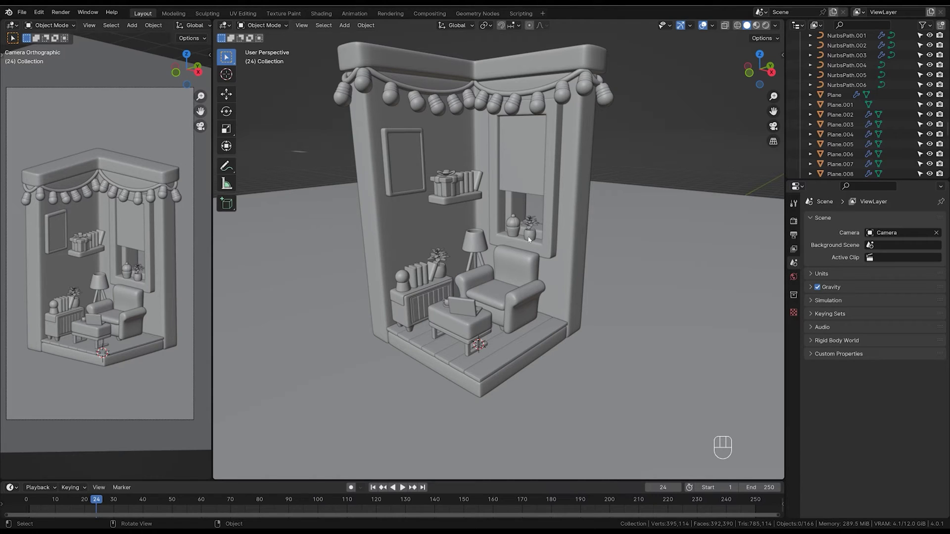
Add a mesh plane and lift it to mid-height above the armchair area
key("shift+a")
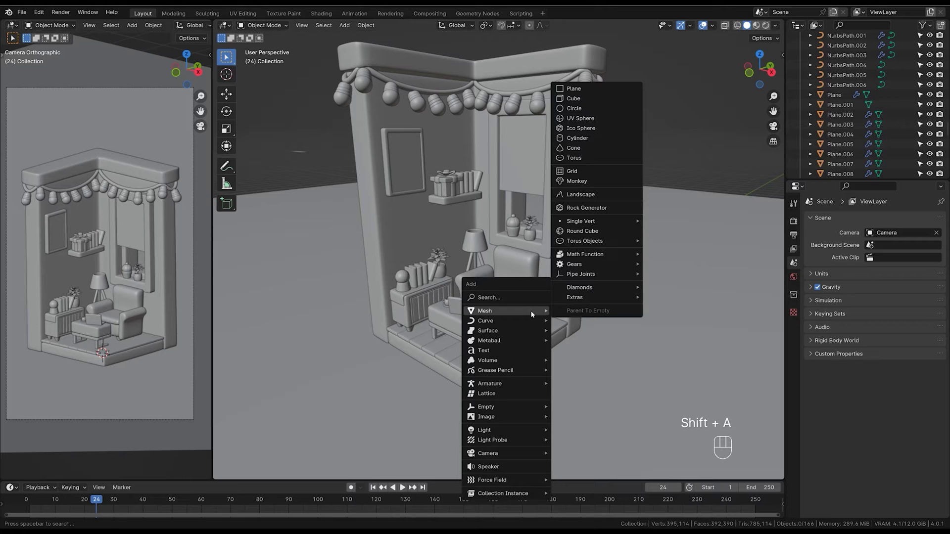
left_click(580, 380)
key("g")
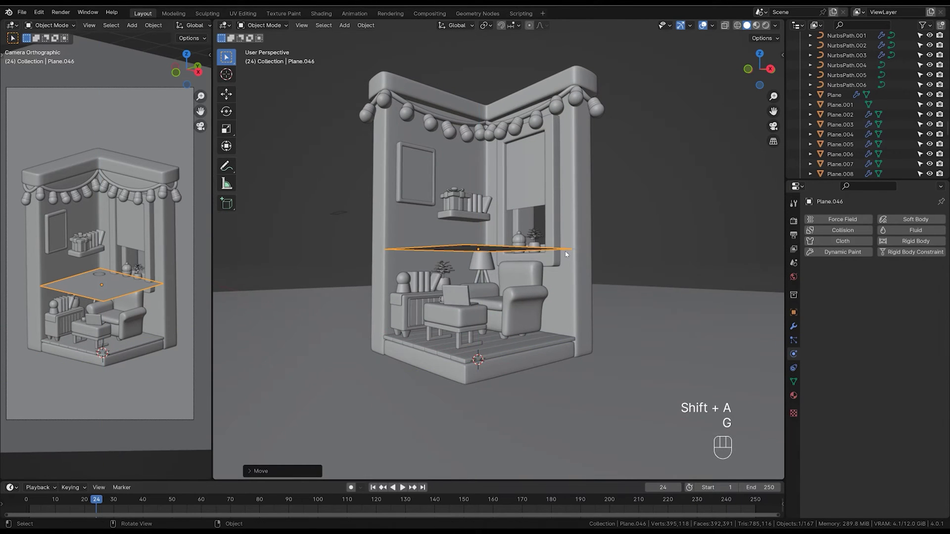
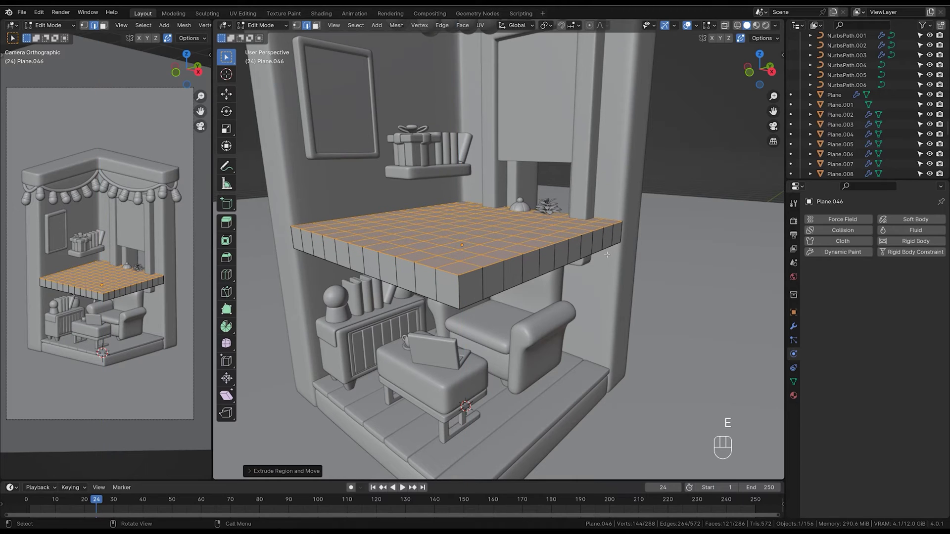
Loop-cut the slab around its middle and scale that loop outward so the sides bulge
key("ctrl+r")
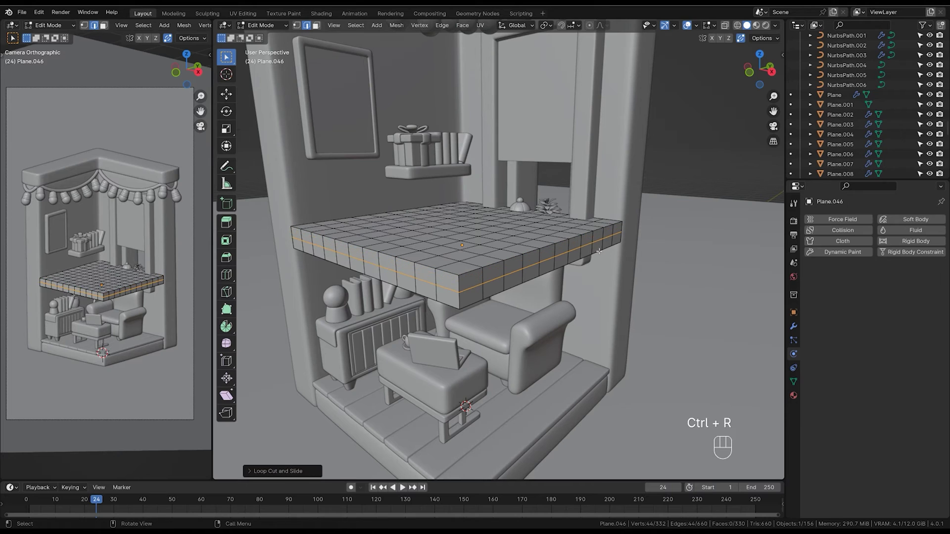
key("s")
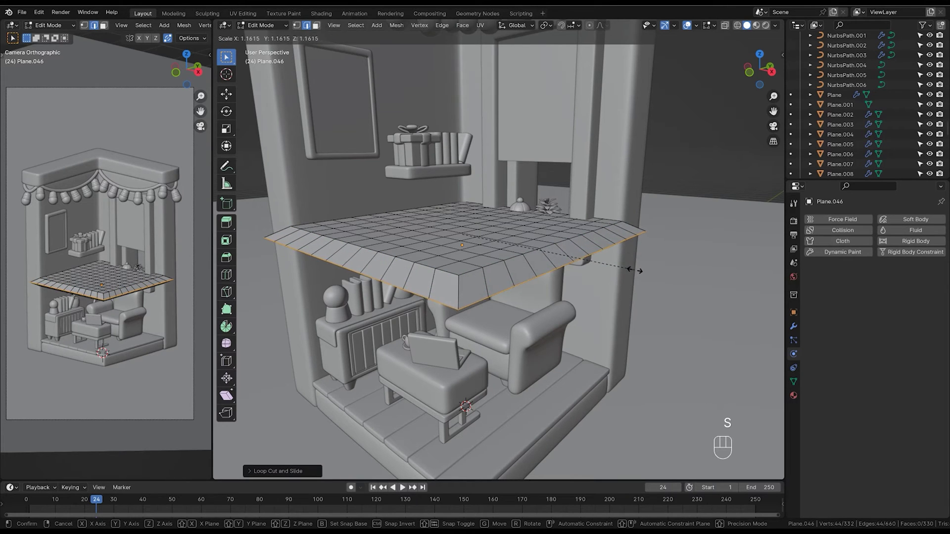
key("Tab")
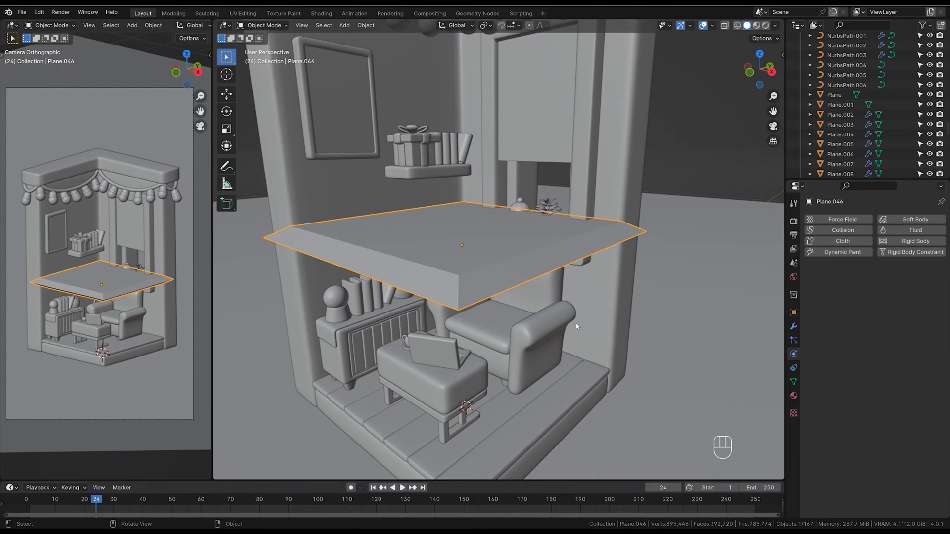
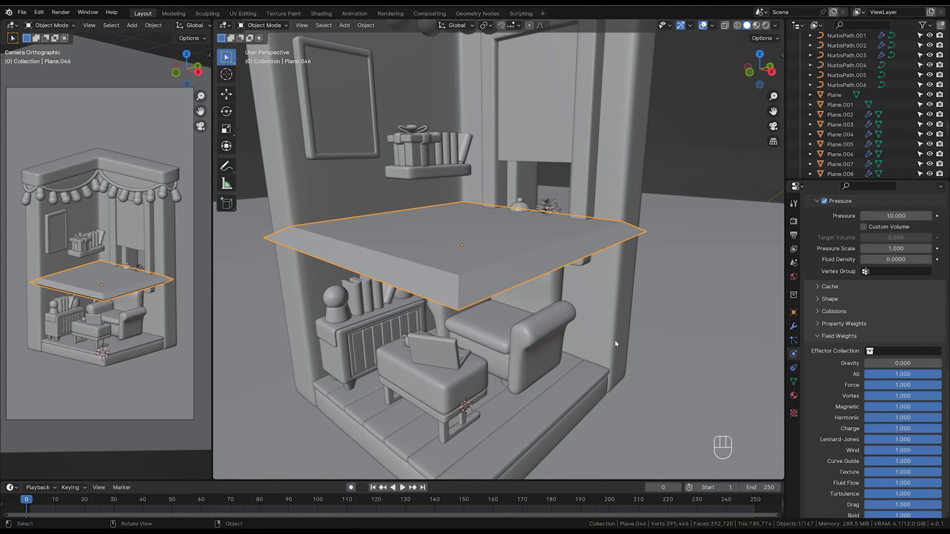
Test-play the cloth and shrink the pressurised slab down to pillow size
key("space")
key("space")
middle_click(639, 380)
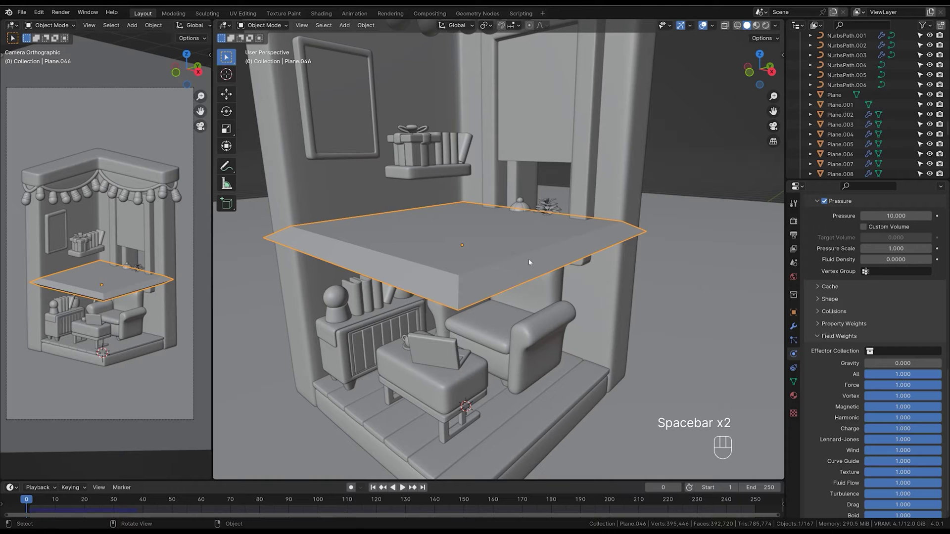
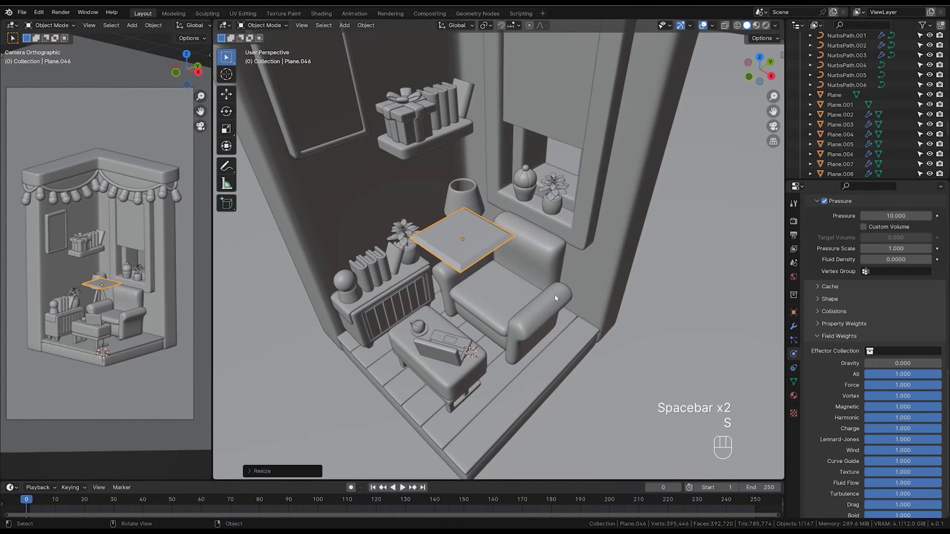
Orbit in on the slab and set its cloth pressure to 20
middle_click(573, 310)
middle_click(563, 347)
left_click_drag(575, 311, 572, 320)
left_click(563, 347)
left_click(576, 345)
left_click(581, 331)
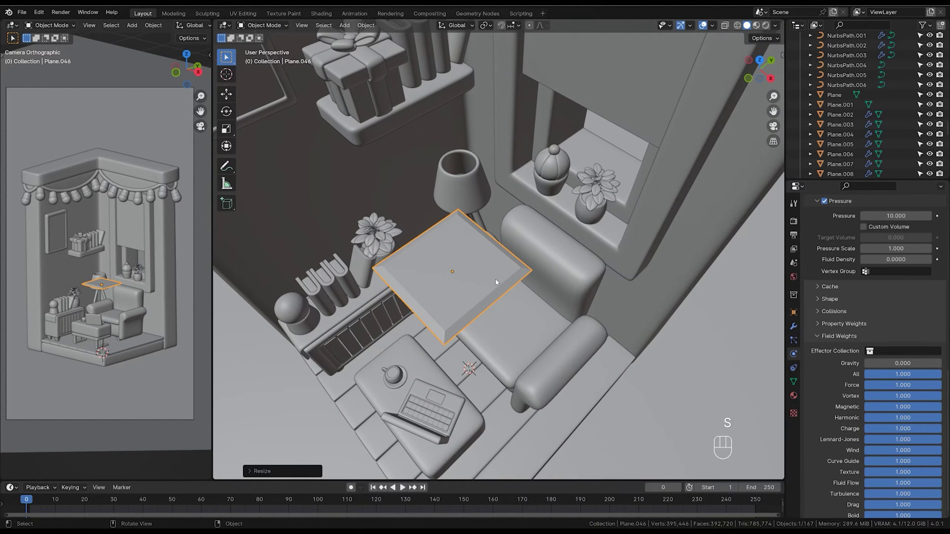
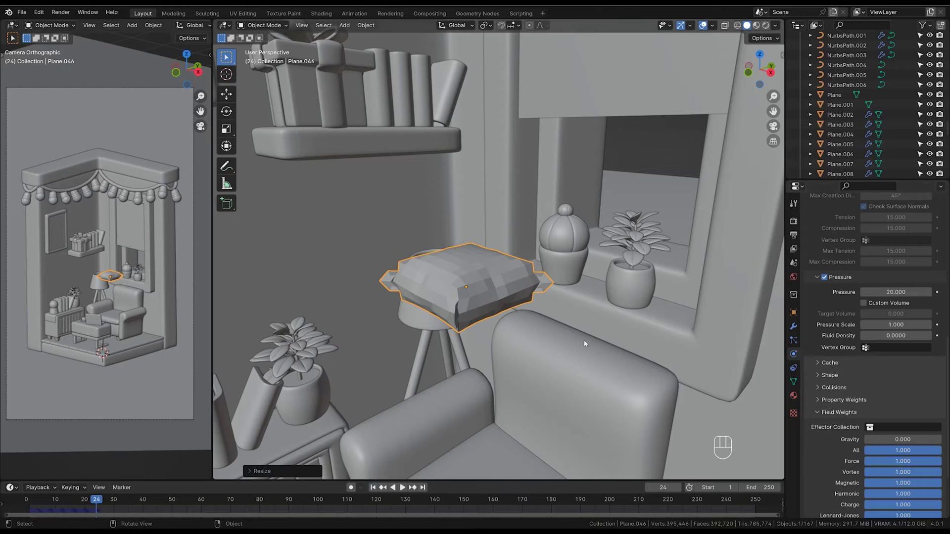
Select the armchair and play the simulation so the slab inflates into a pillow
left_click(606, 393)
key("space")
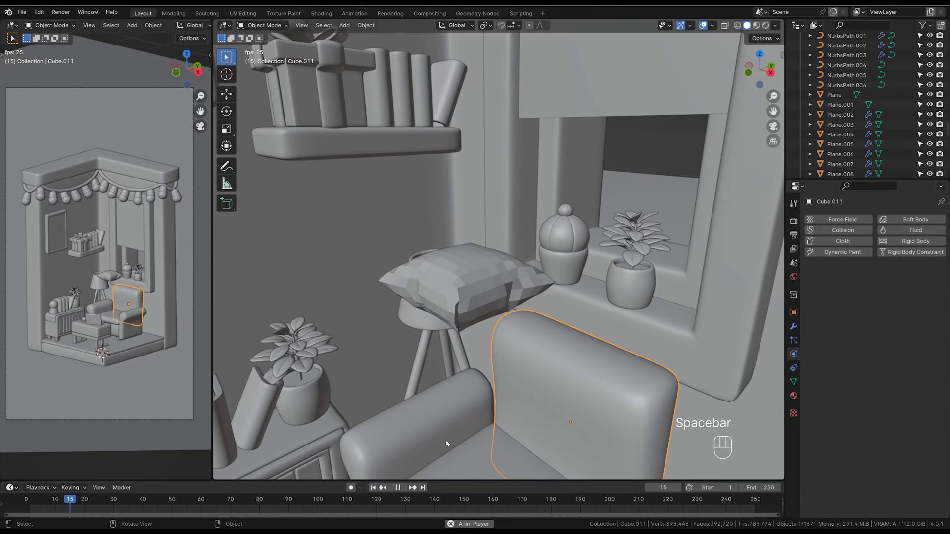
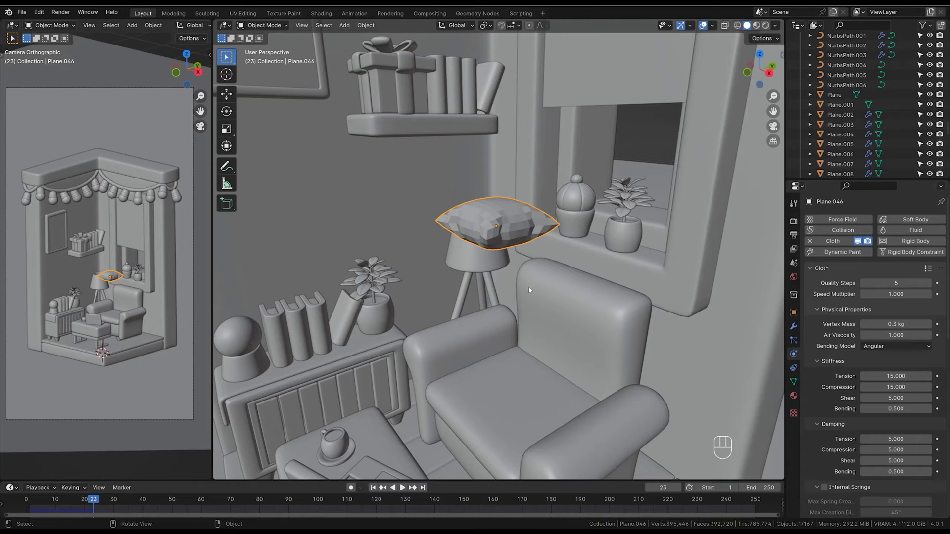
Reposition the pillow to test it resting against collision surfaces
key("g")
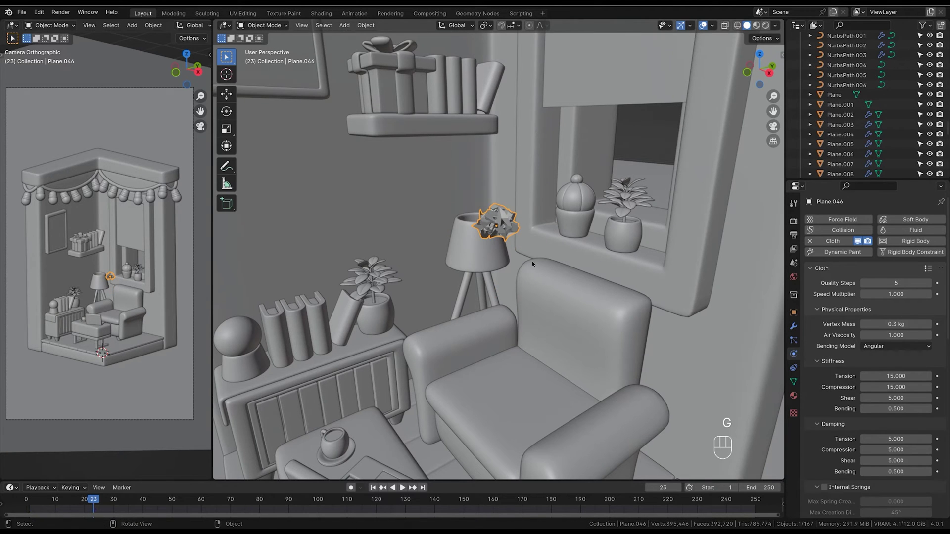
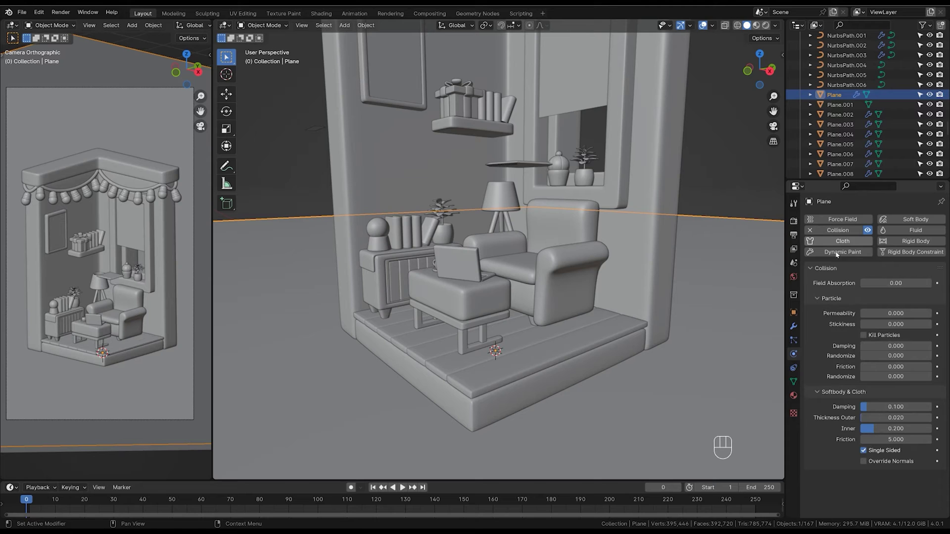
From top view, move the pillow so it sits over the armchair seat for the drop
left_click(612, 260)
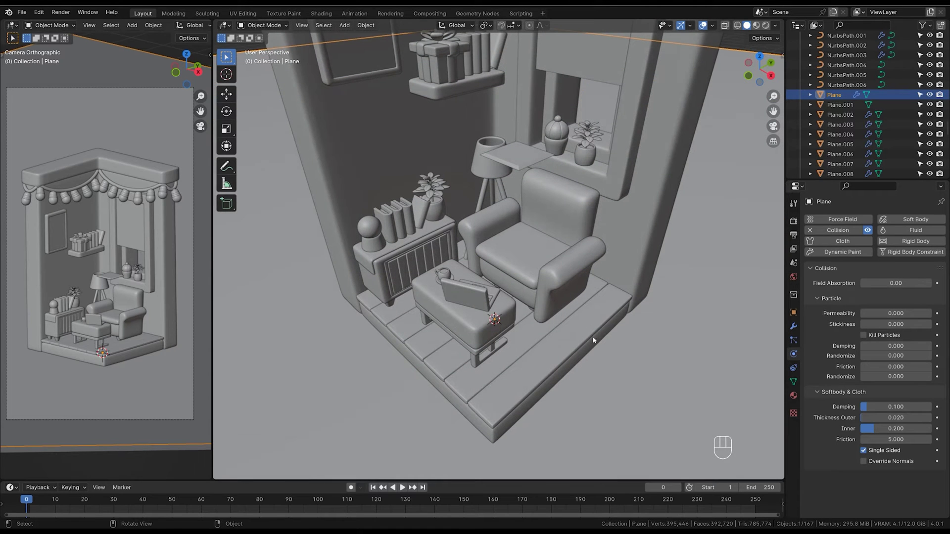
middle_click(597, 324)
middle_click(597, 381)
key("space")
key("space")
left_click_drag(585, 362, 608, 380)
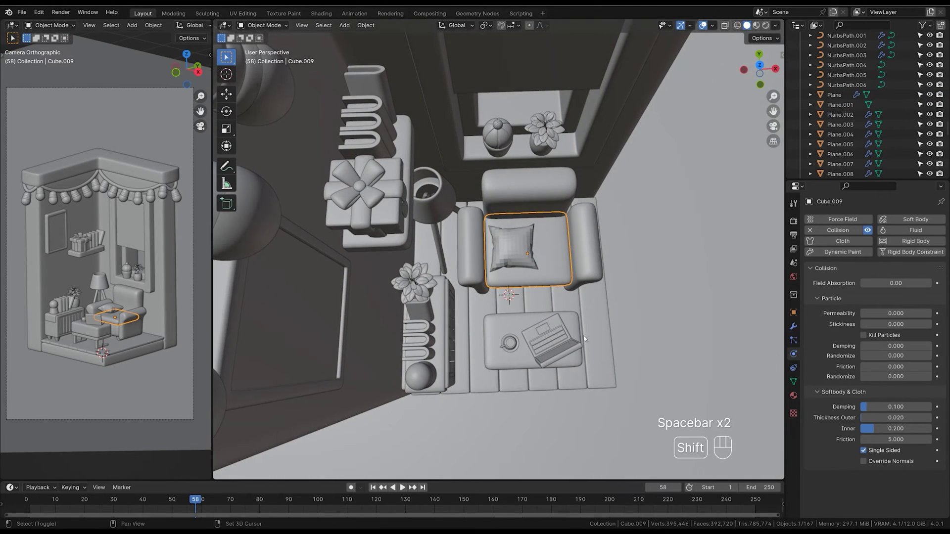
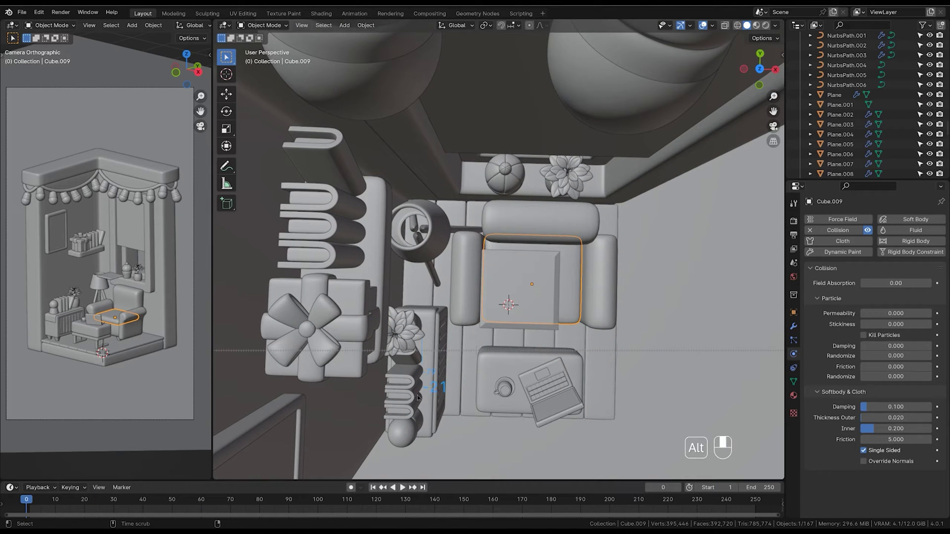
key("g")
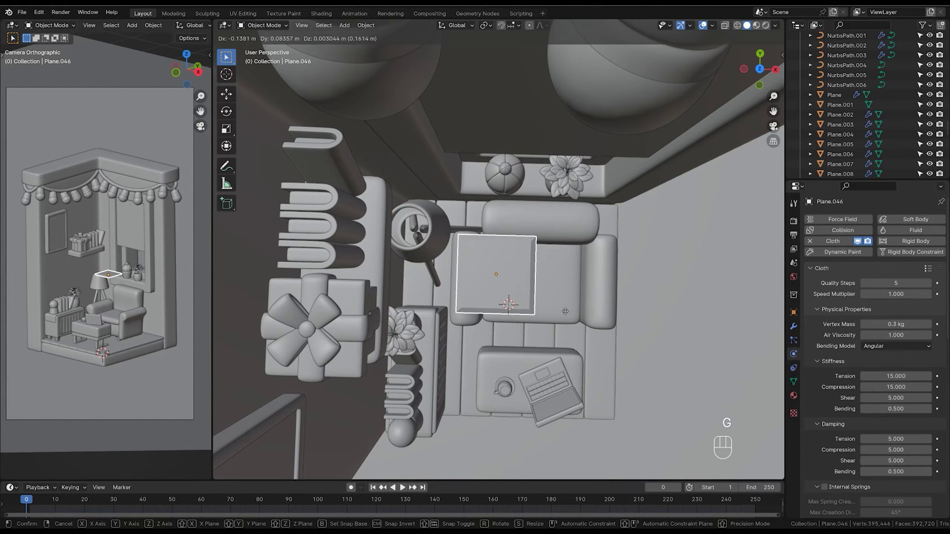
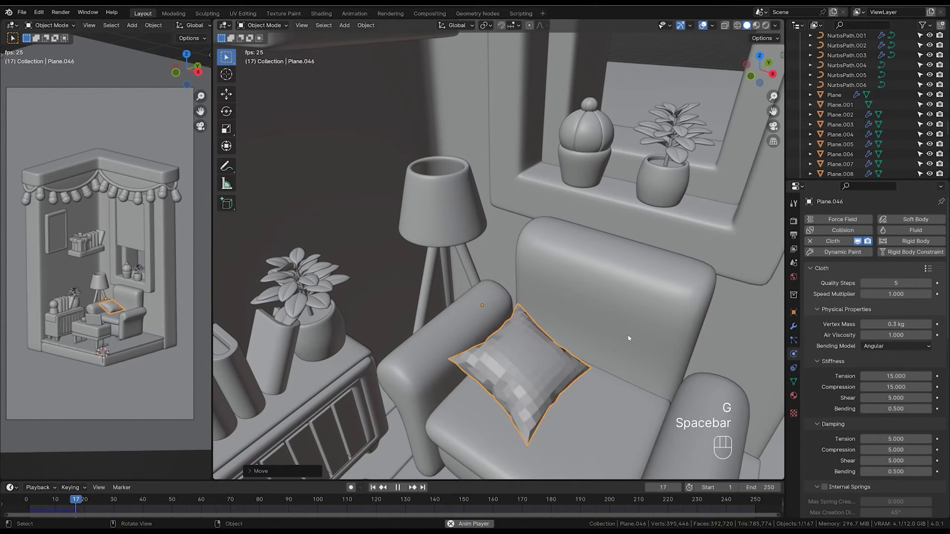
Stop playback, rewind to frame 0 and nudge the pillow along Y above the seat, test-playing
key("space")
left_click_drag(613, 363, 627, 346)
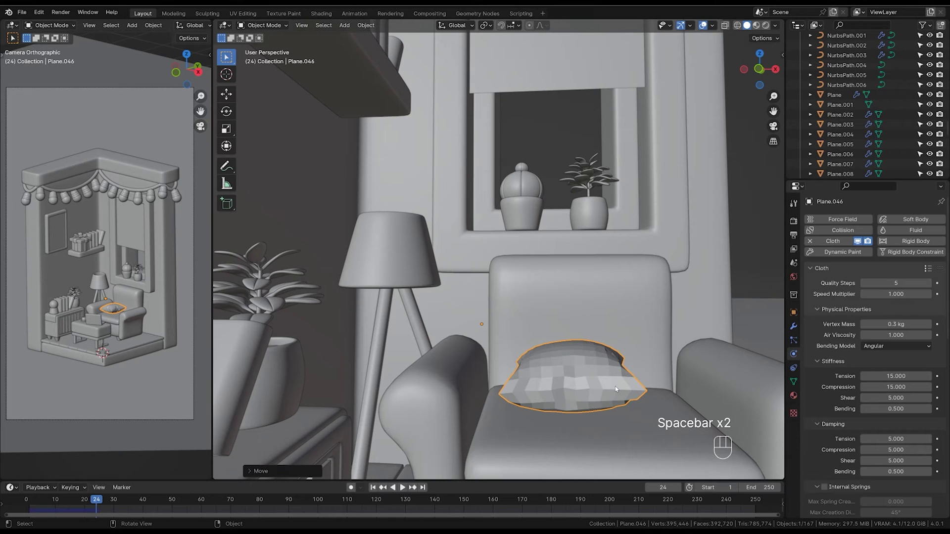
left_click(605, 386)
key("g")
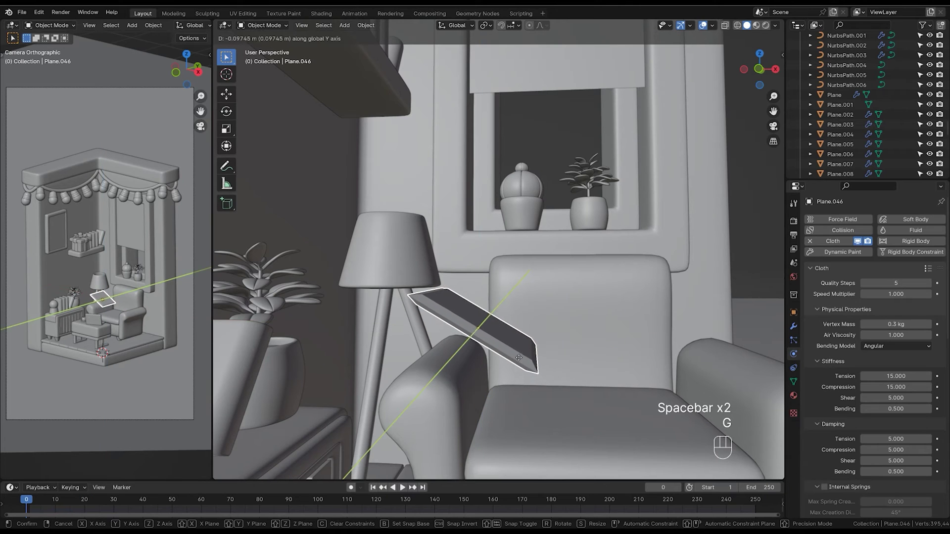
key("g")
key("space")
key("space")
middle_click(644, 366)
key("space")
key("space")
middle_click(632, 379)
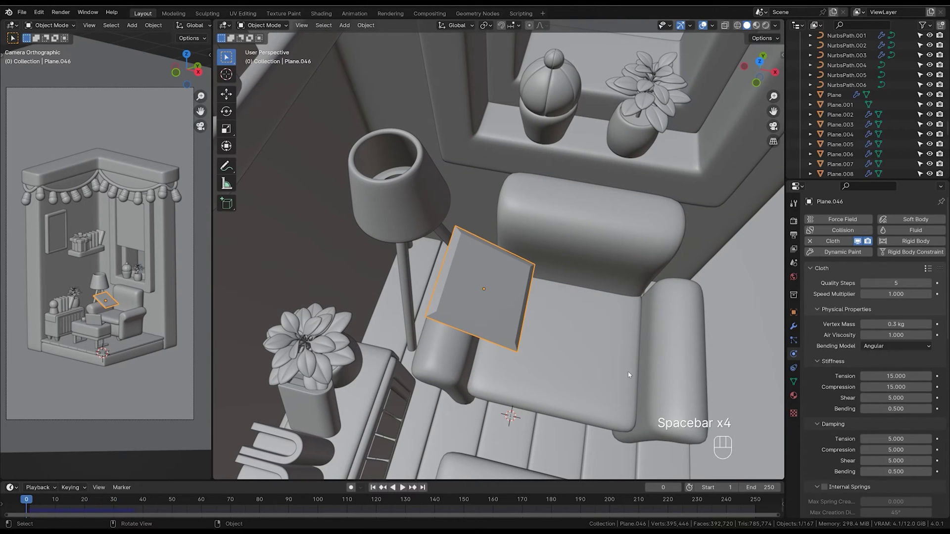
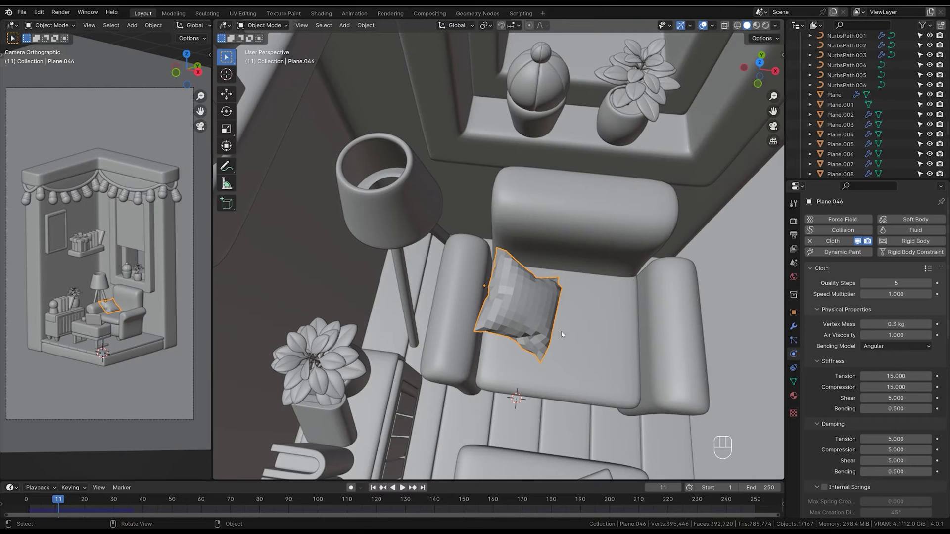
Reselect the cloth pillow, place it directly above the seat and rewind to the first frame
left_click(606, 373)
left_click(571, 376)
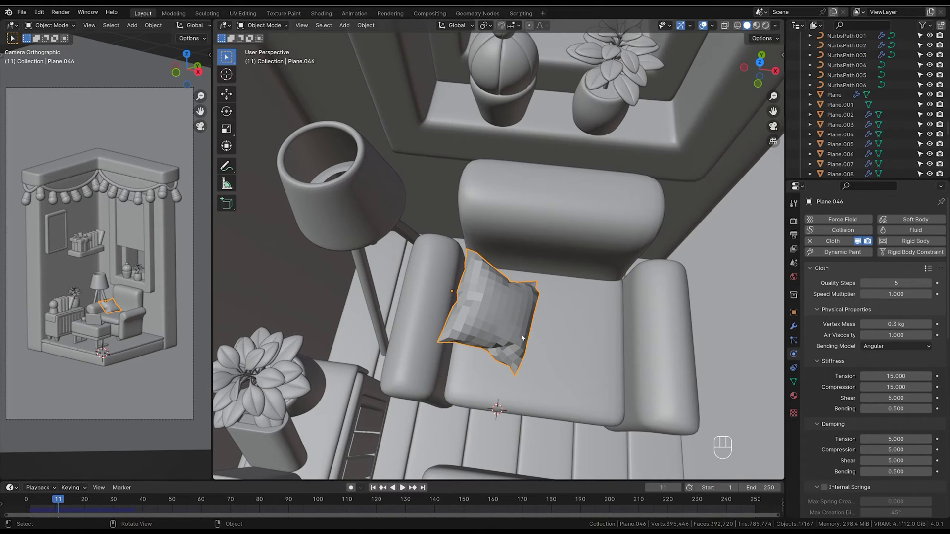
key("g")
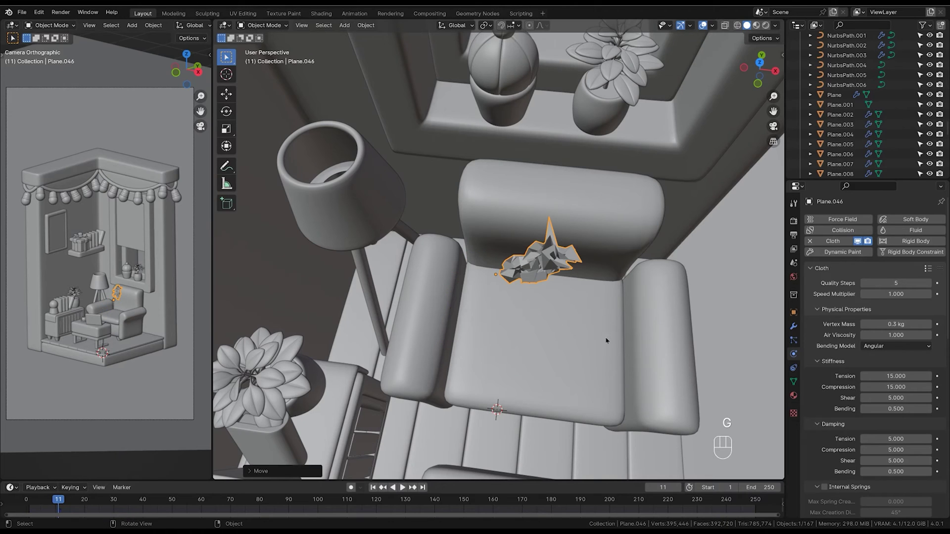
left_click(624, 366)
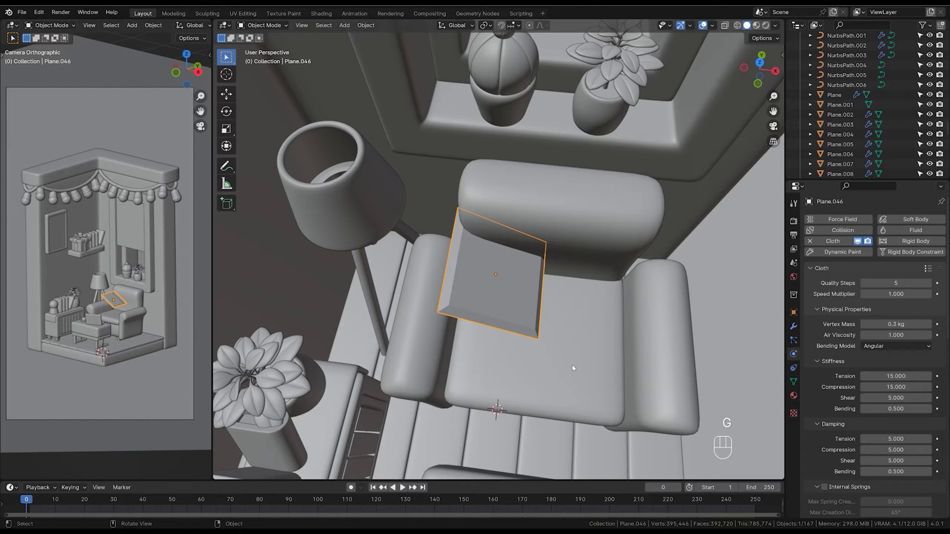
Step the simulation forward frame by frame until the square puffs into a pillow on the seat
key("space")
key("space")
key("z")
key("z")
key("ctrl+z")
key("ctrl+z")
key("ctrl+z")
key("space")
key("space")
key("space")
key("space")
left_click(598, 380)
left_click(623, 381)
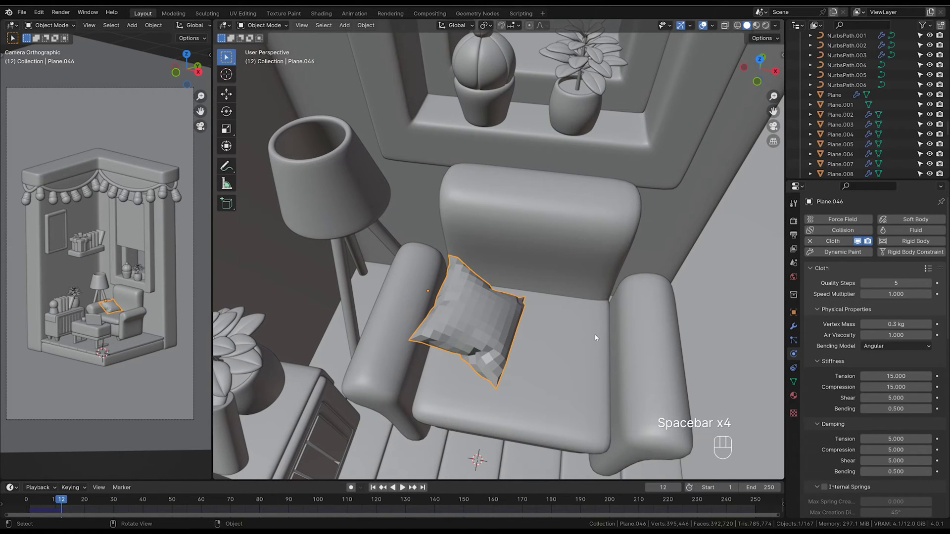
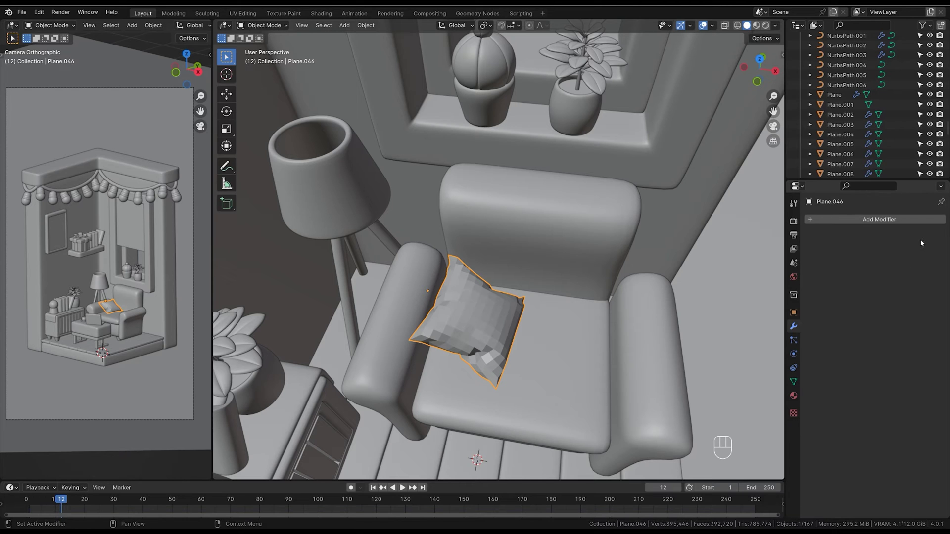
Scrub the simulation to the frame where the pillow shape looks best
left_click(501, 340)
key("space")
key("space")
key("g")
key("space")
key("space")
key("space")
key("space")
left_click(533, 390)
key("space")
key("space")
Apply the Cloth modifier to fix the shape, then add a level-2 Subdivision Surface
left_click(615, 402)
left_click(523, 400)
left_click(563, 353)
left_click(557, 334)
left_click(573, 355)
left_click(560, 315)
key("ctrl+2")
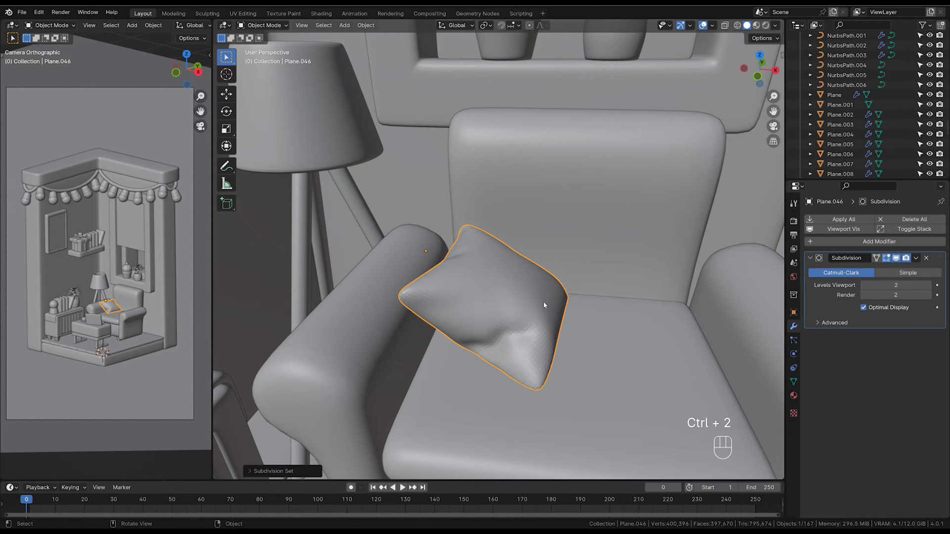
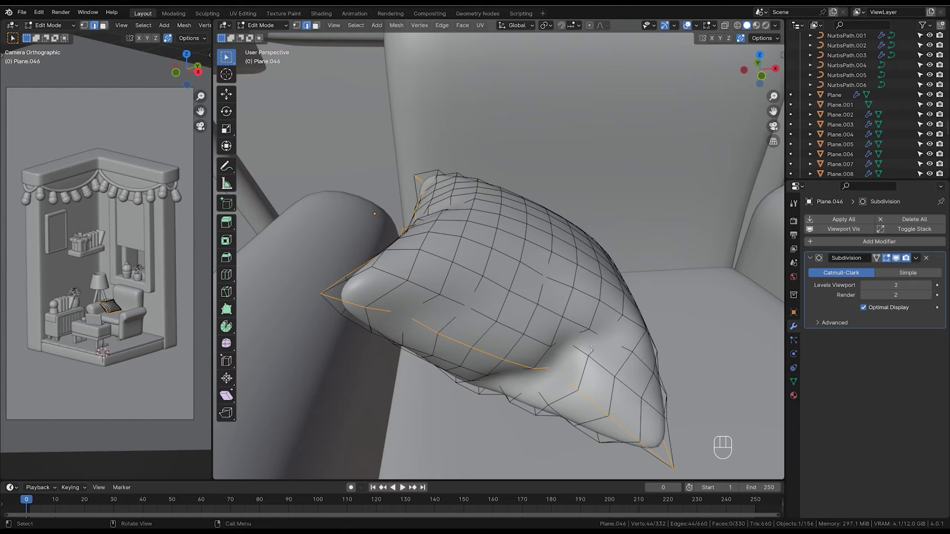
Bevel the seam loop, select the inner edges and scale them out into a raised lip
key("ctrl+b")
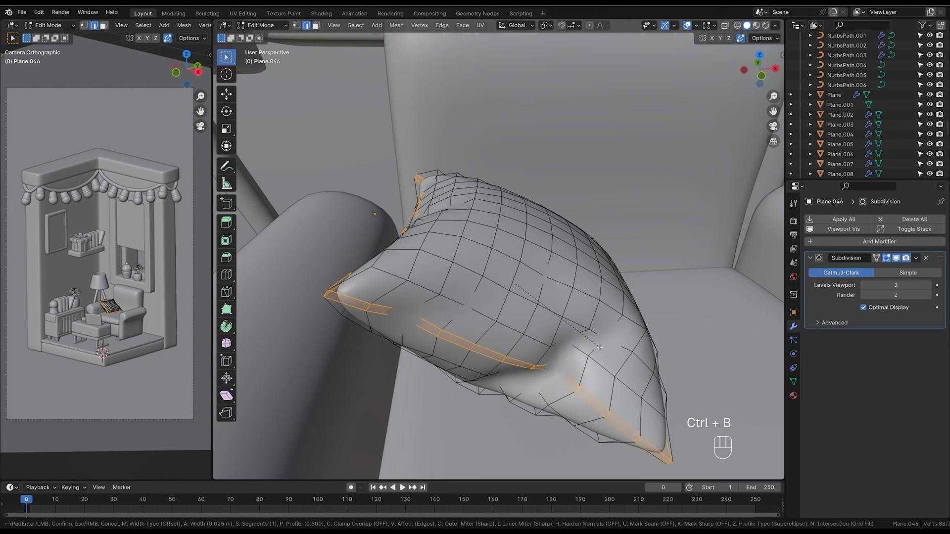
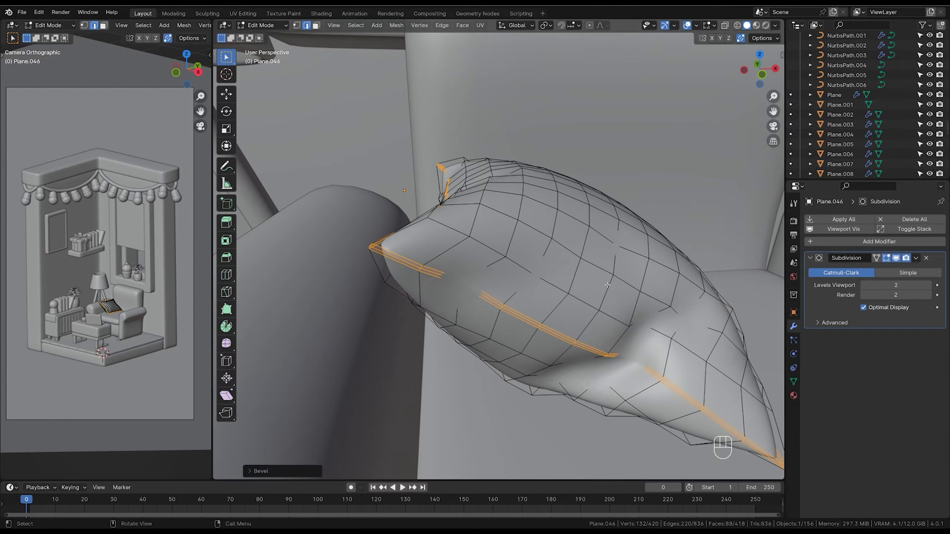
key("ctrl+KP_Subtract")
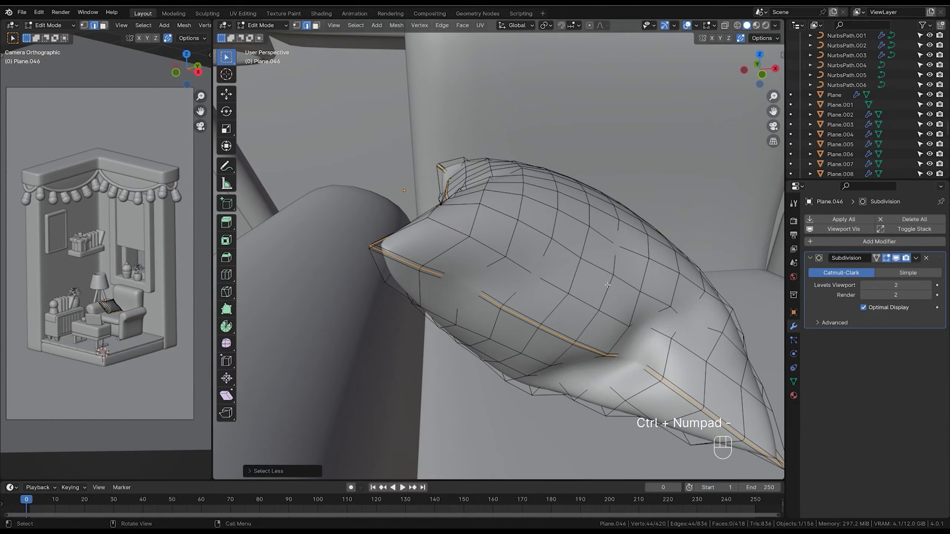
key("s")
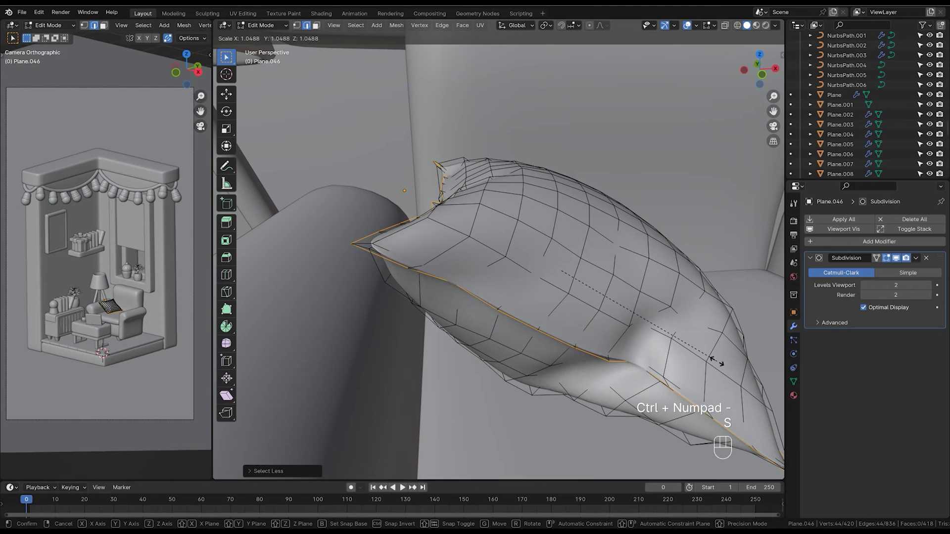
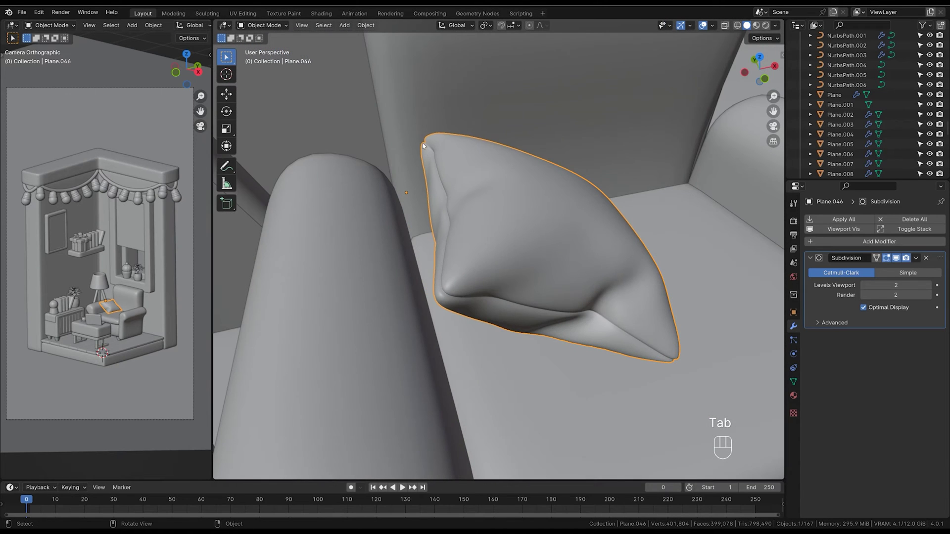
Lower the pillow onto the seat, rotate it and slide it against the armrest
middle_click(514, 305)
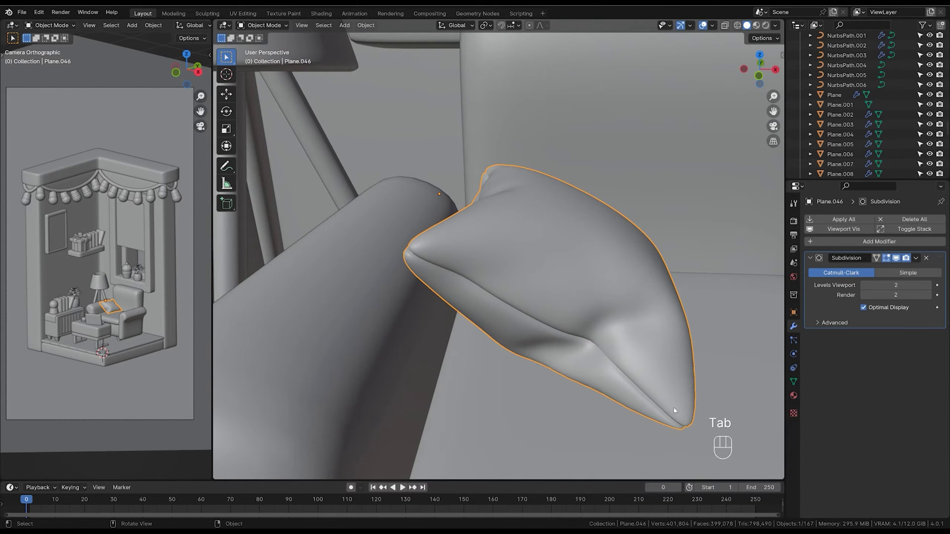
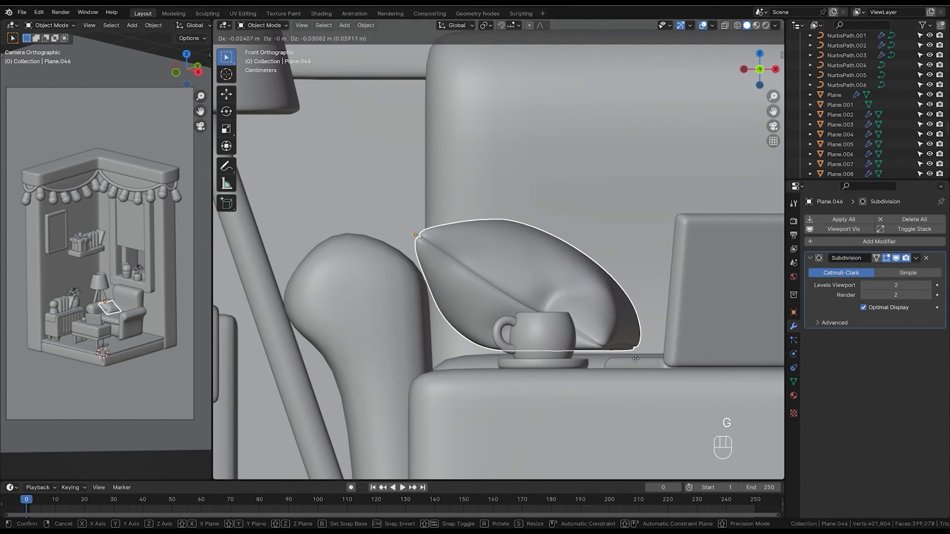
key("g")
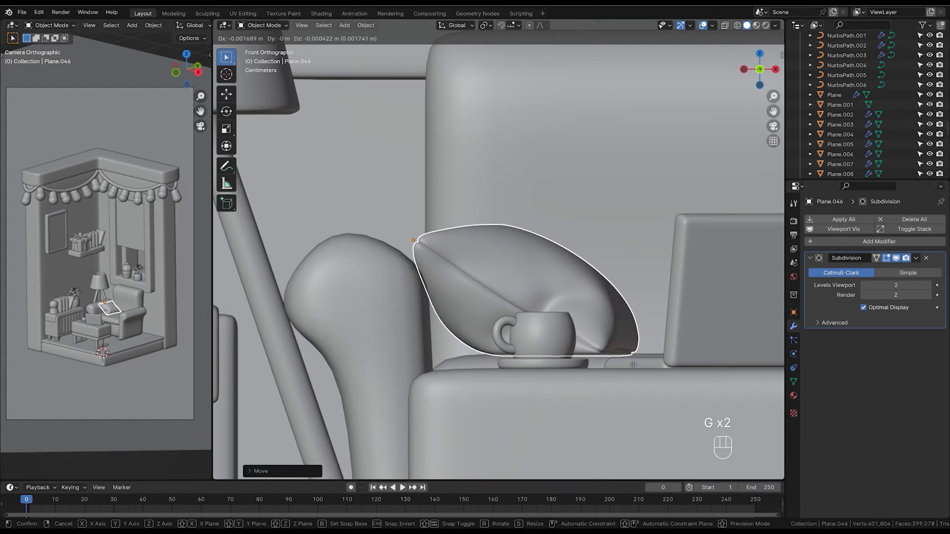
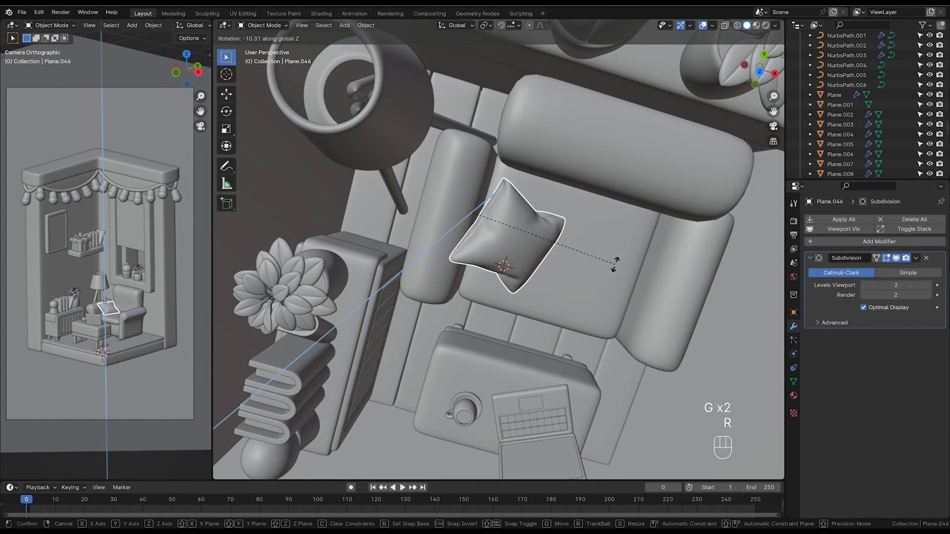
left_click_drag(535, 250, 597, 294)
key("r")
key("g")
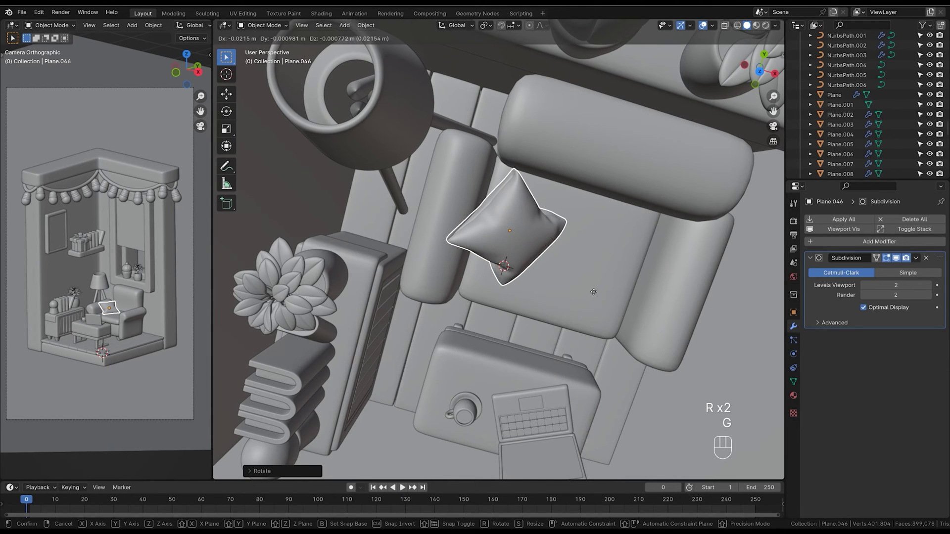
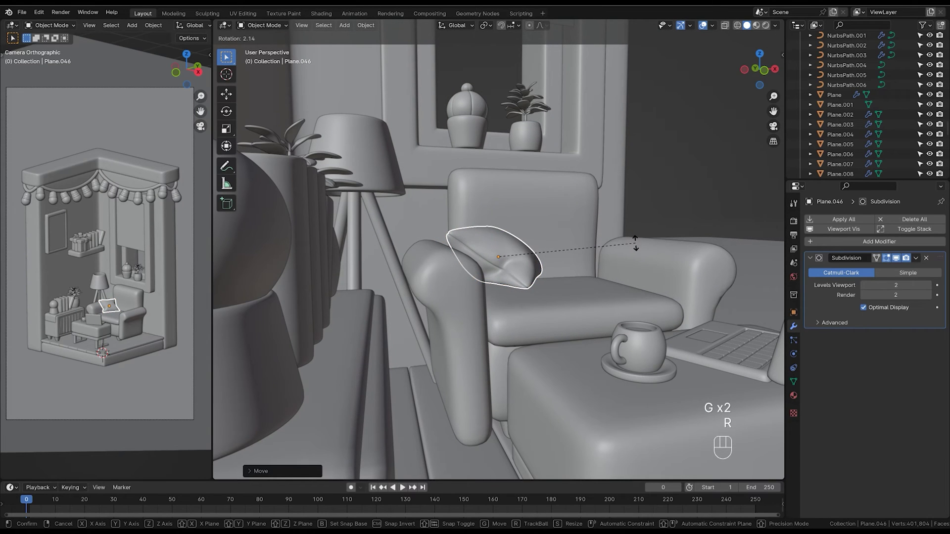
Confirm the first pillow's tilt and final placement, then select the armchair body
key("r")
key("g")
left_click(637, 256)
left_click(629, 239)
left_click(598, 285)
left_click(661, 245)
left_click(628, 237)
Add a second plane over the armchair seat, scale it and subdivide its mesh for another pillow
key("shift+a")
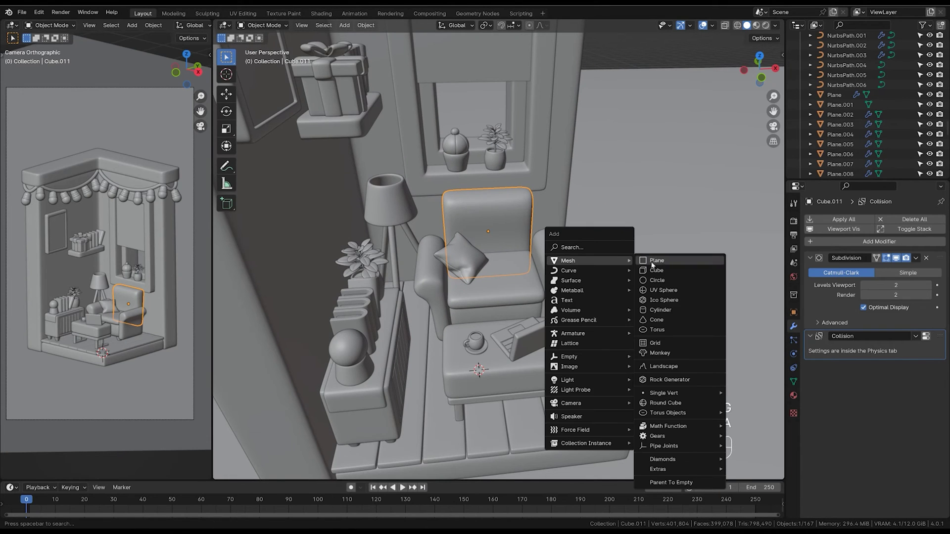
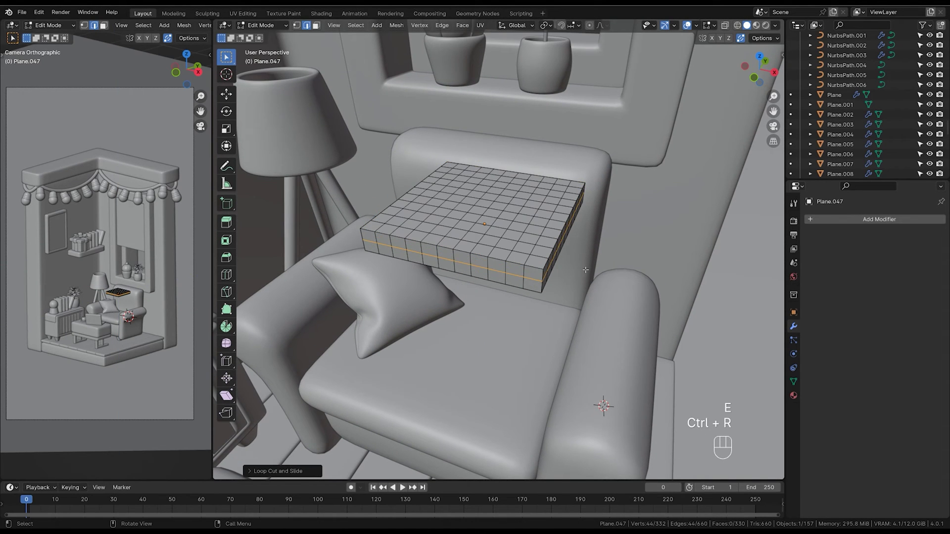
key("s")
key("Tab")
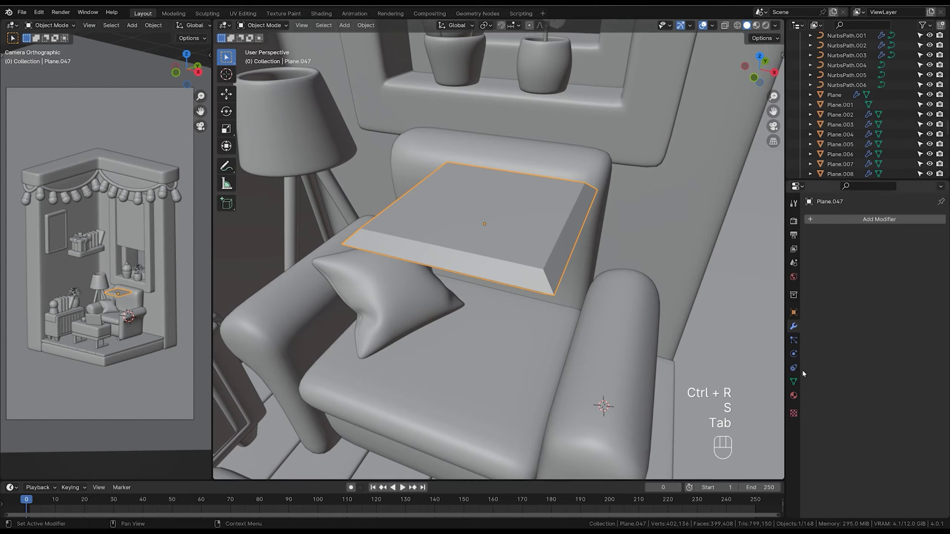
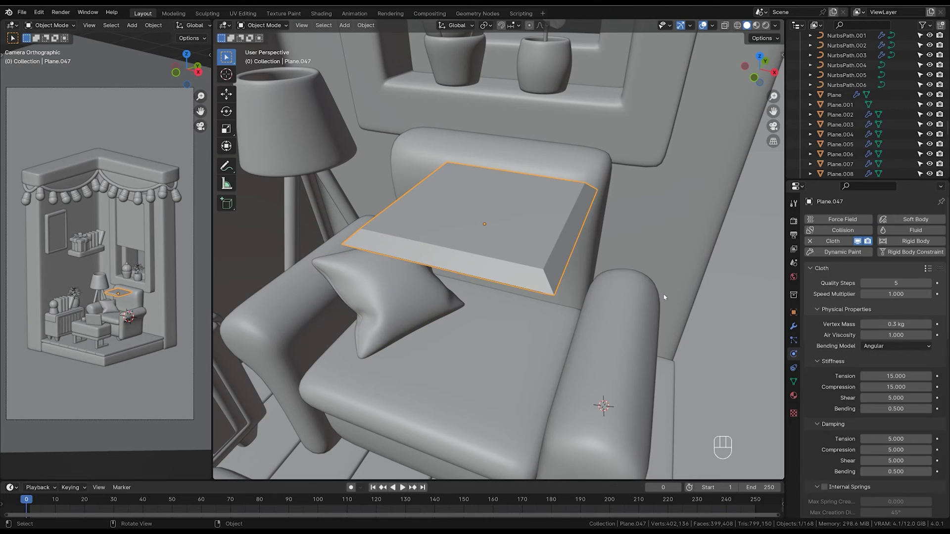
Play the cloth simulation so the second pillow settles on the seat and apply its Cloth modifier
key("space")
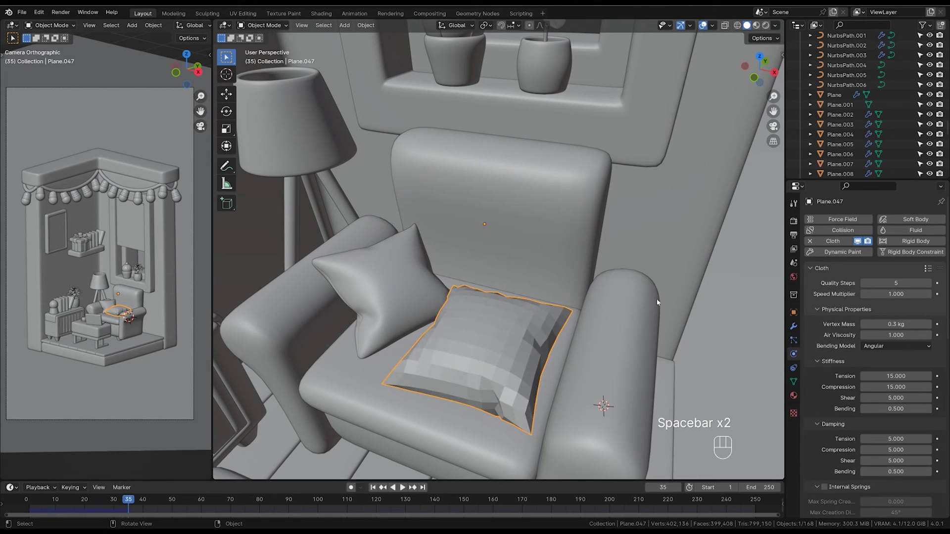
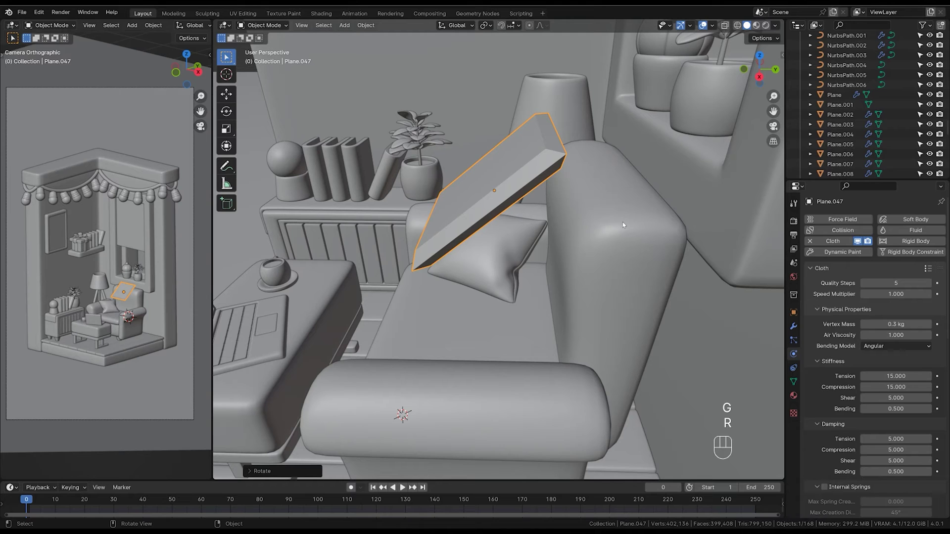
key("s")
key("space")
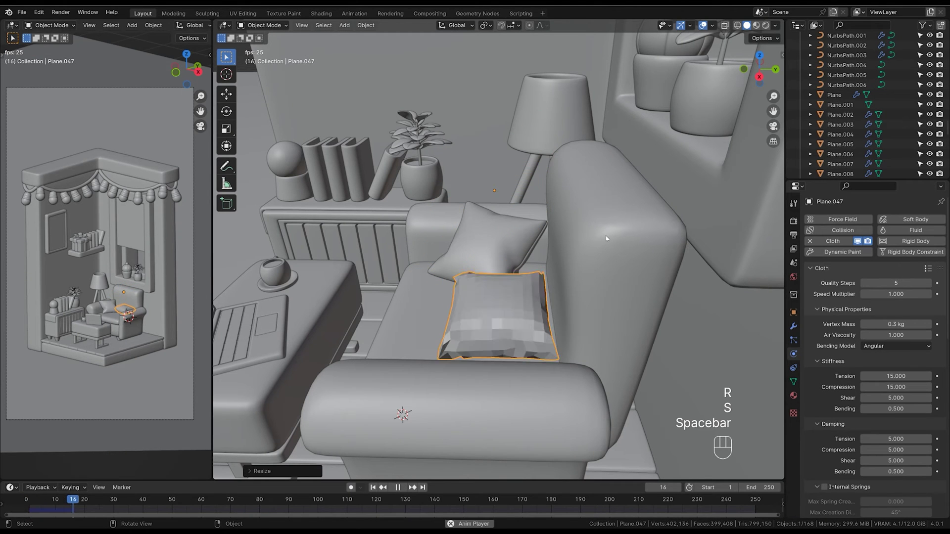
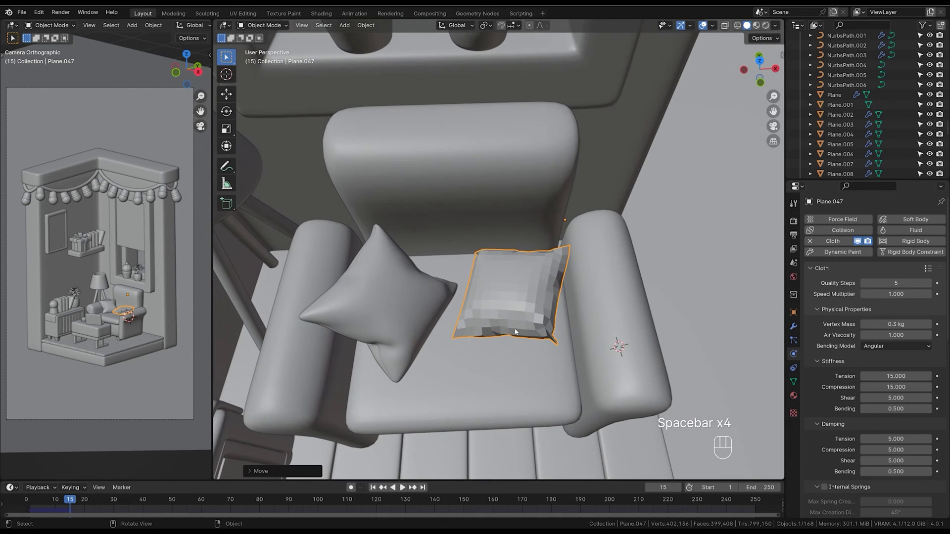
left_click(797, 331)
left_click(919, 262)
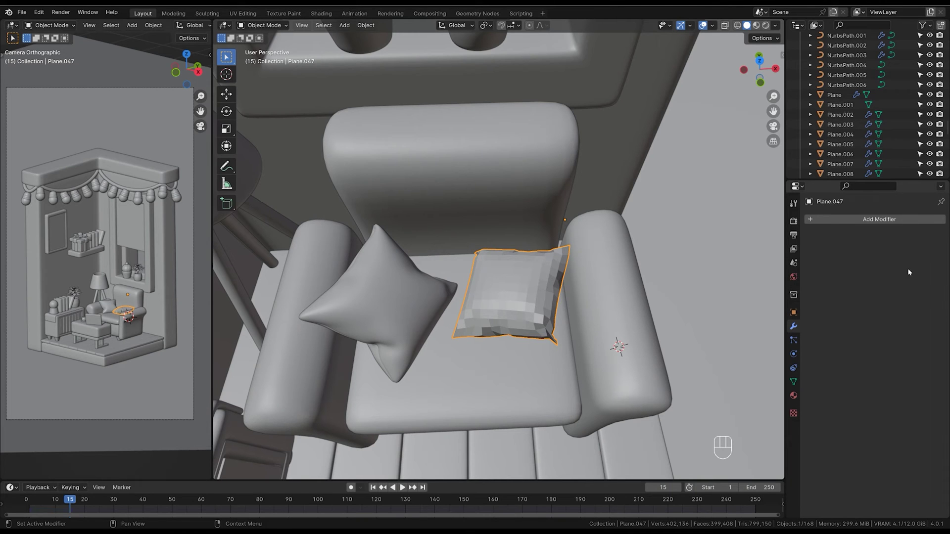
Smooth the second pillow with level-2 subdivision and Shade Smooth, and scale its corner vertices inward
key("g")
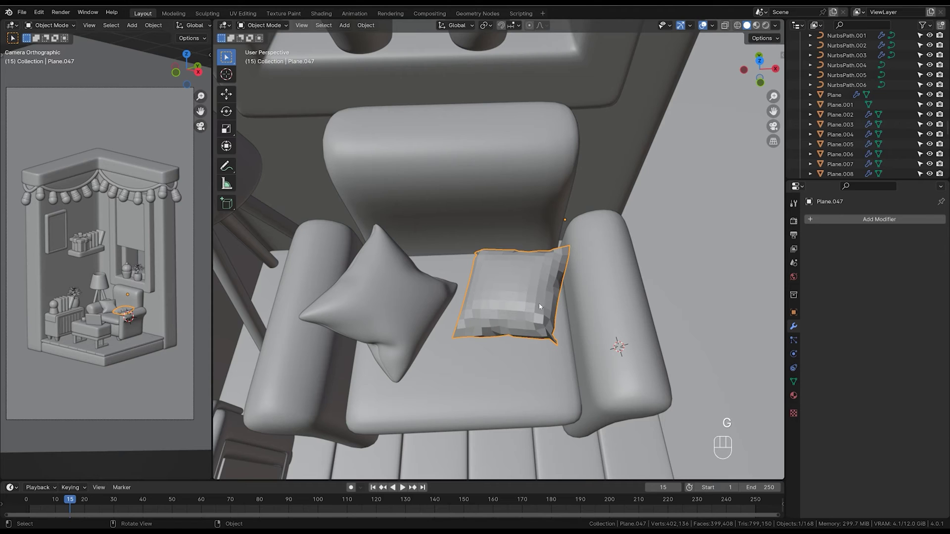
key("ctrl+2")
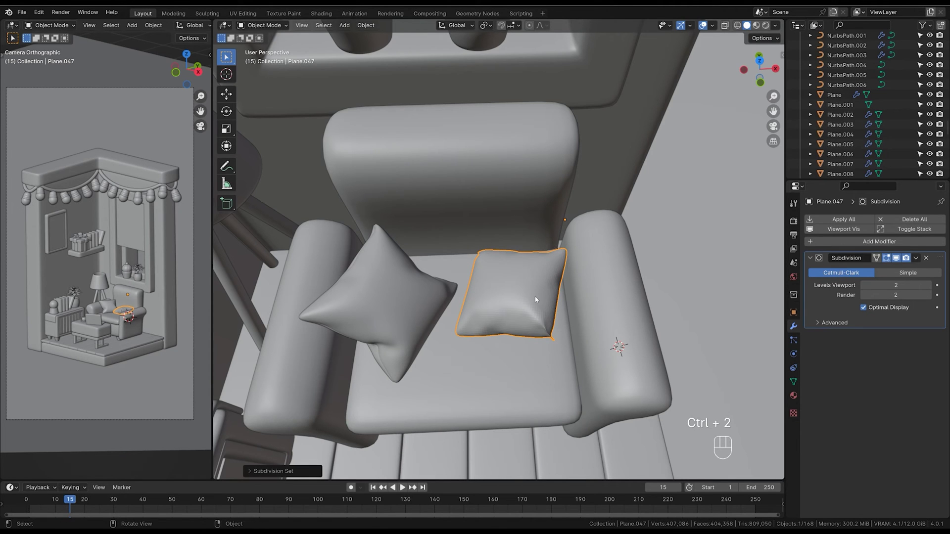
left_click(536, 300)
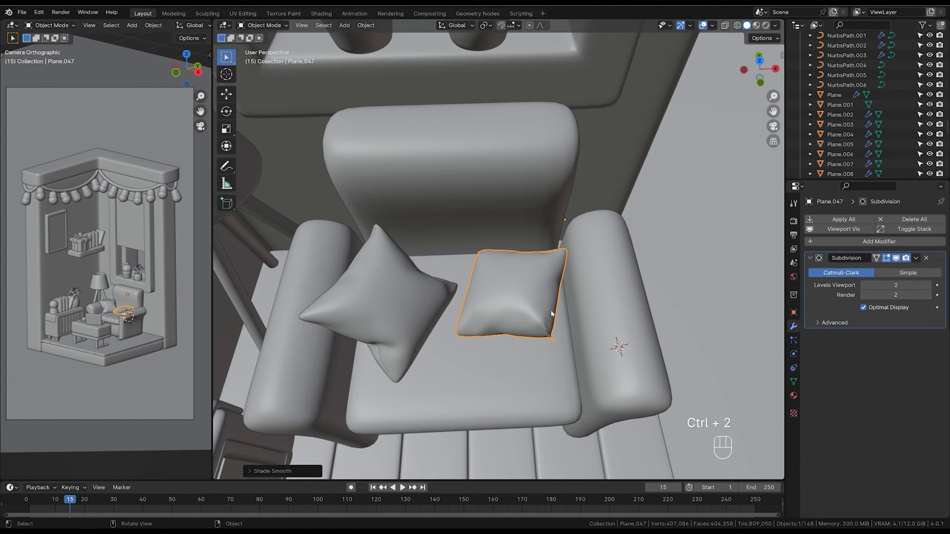
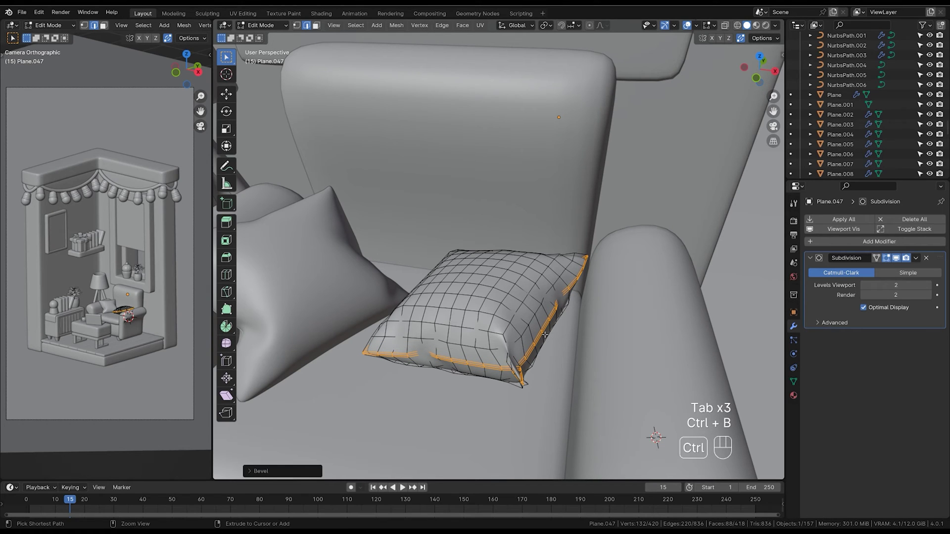
key("ctrl+KP_Subtract")
key("s")
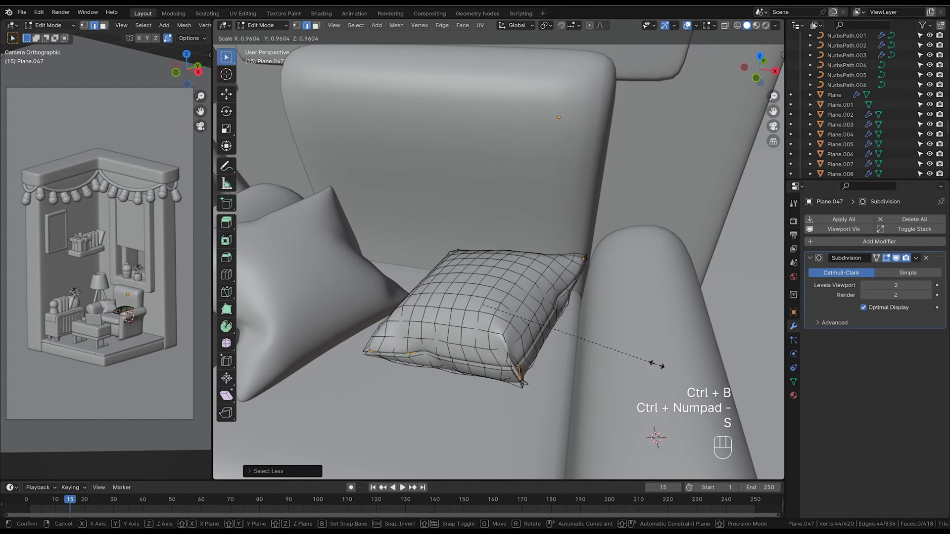
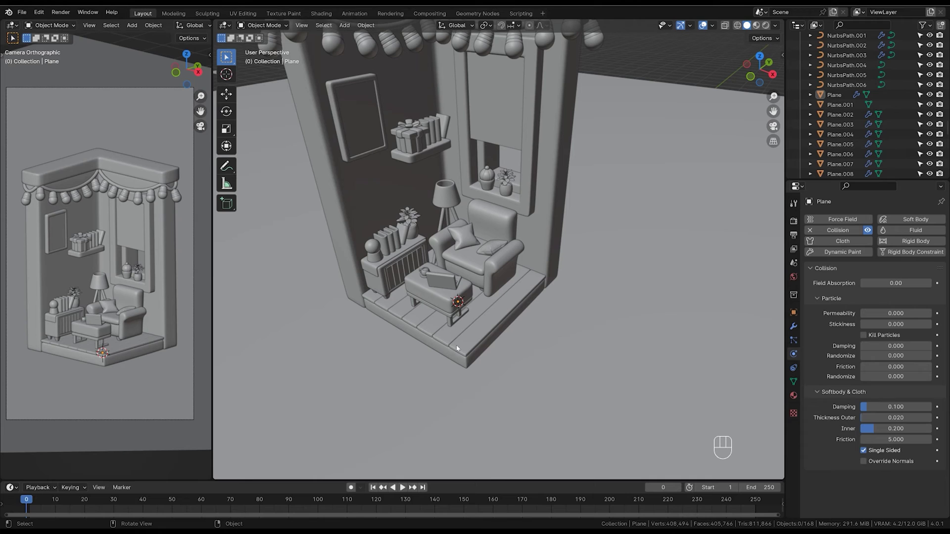
Add a rug plane raised above the furniture, subdivide it with ten cuts and test-play the cloth simulation
key("shift+a")
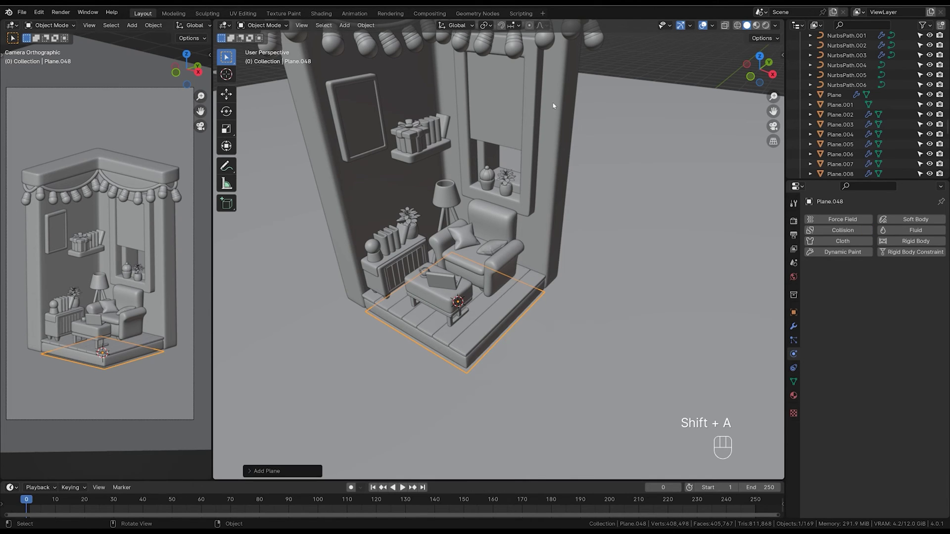
key("g")
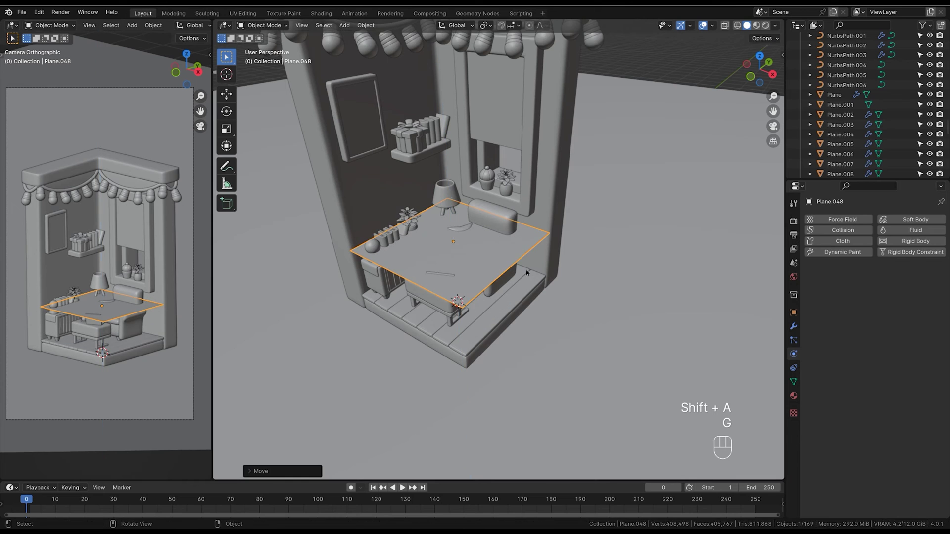
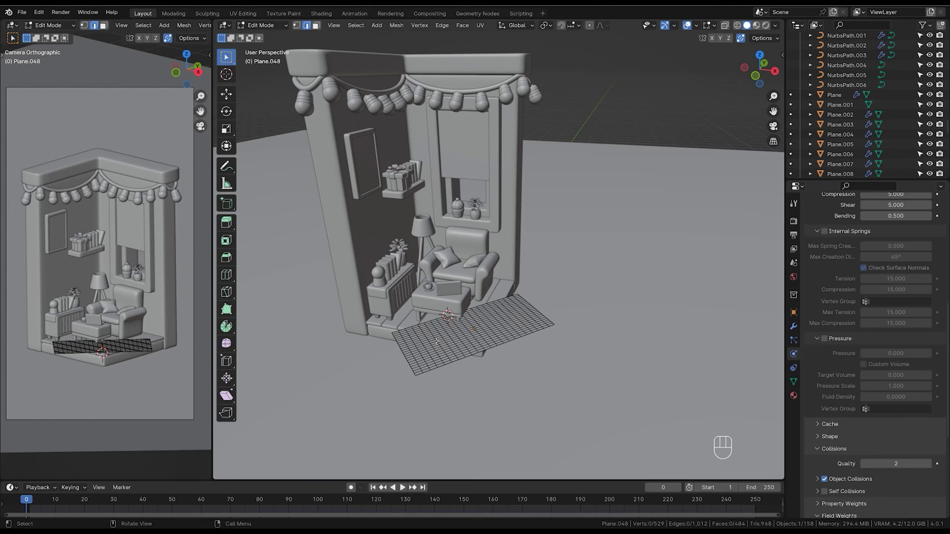
key("Tab")
key("space")
key("space")
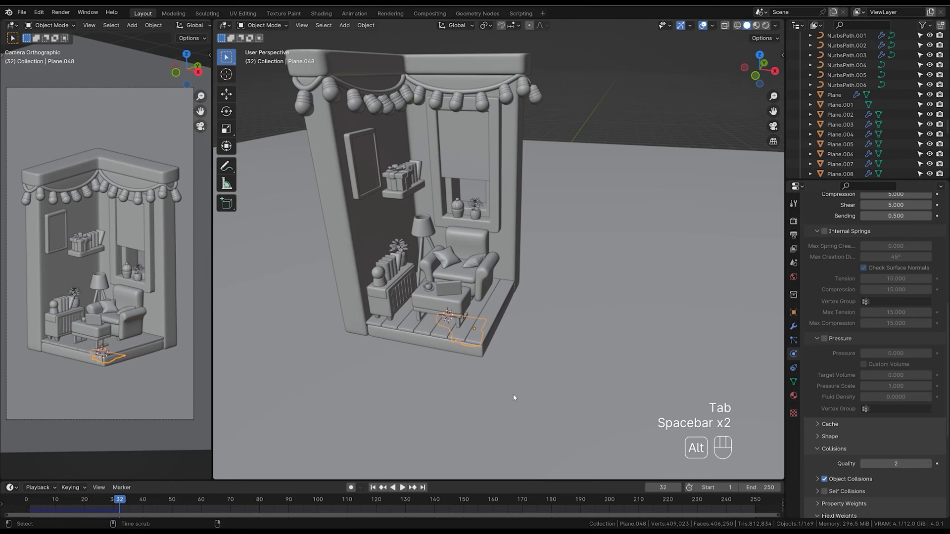
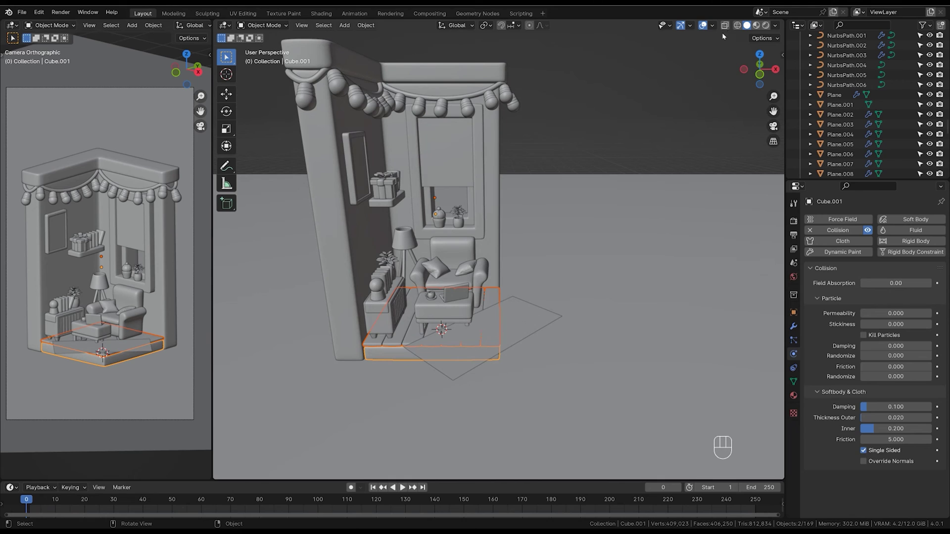
Select the collision box around the base and recalculate its face normals to point outward
left_click_drag(715, 31, 498, 281)
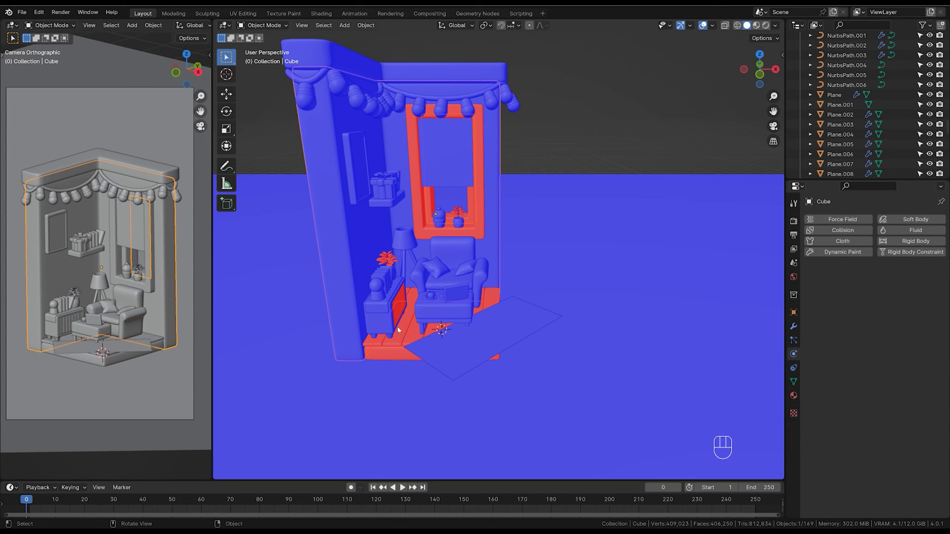
left_click(400, 342)
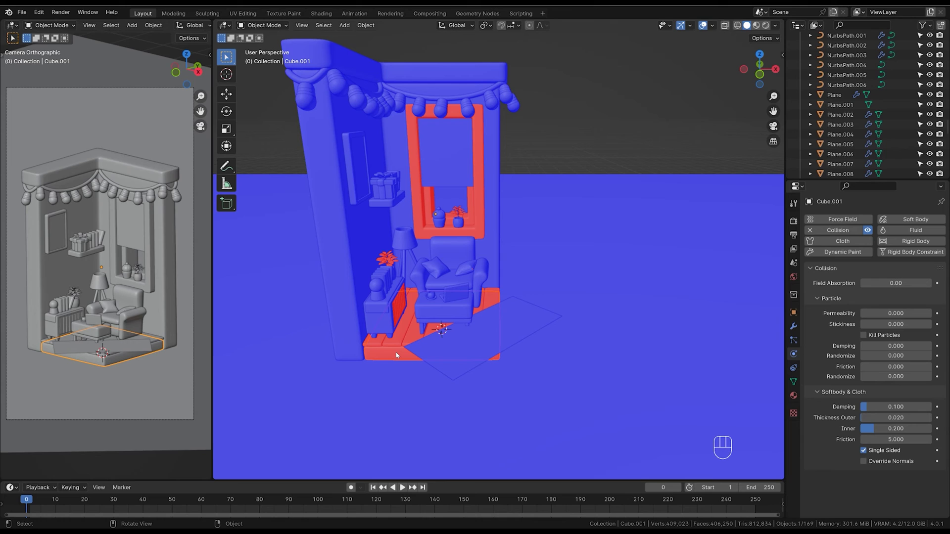
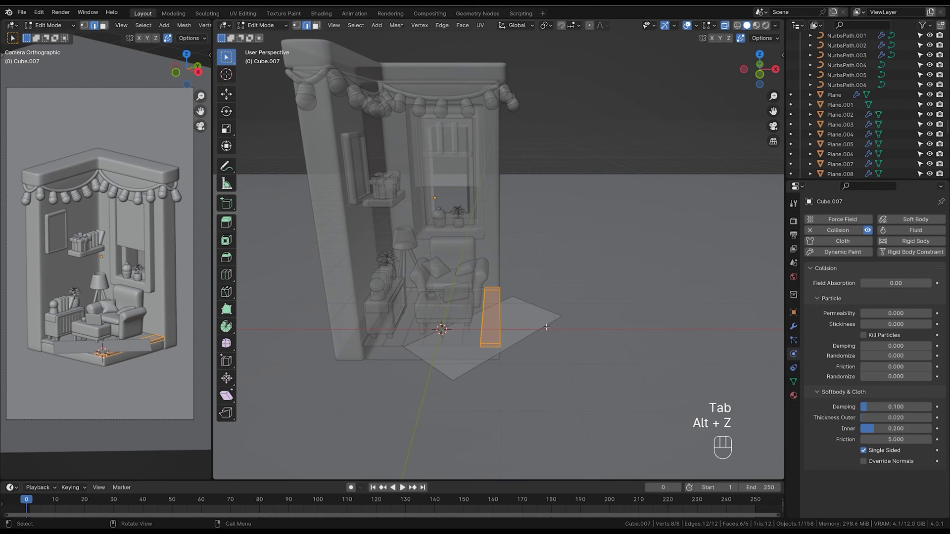
key("shift+n")
key("alt+z")
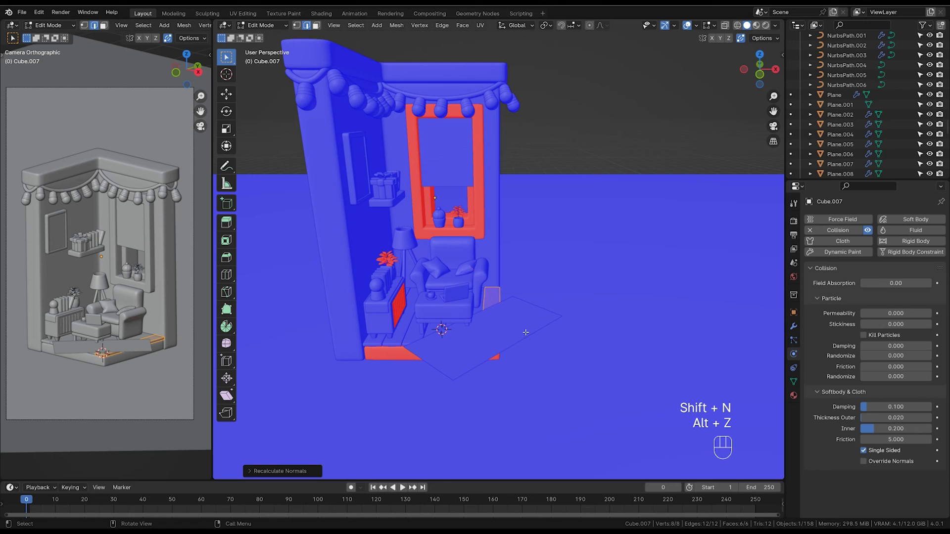
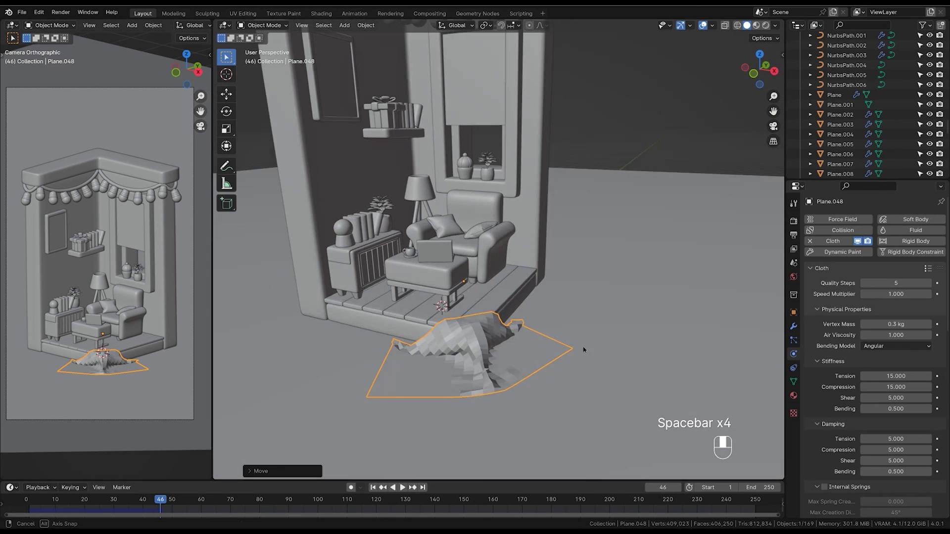
Play the simulation so the rug drapes over the floor's front edge and apply the Cloth modifier
double_click(576, 357)
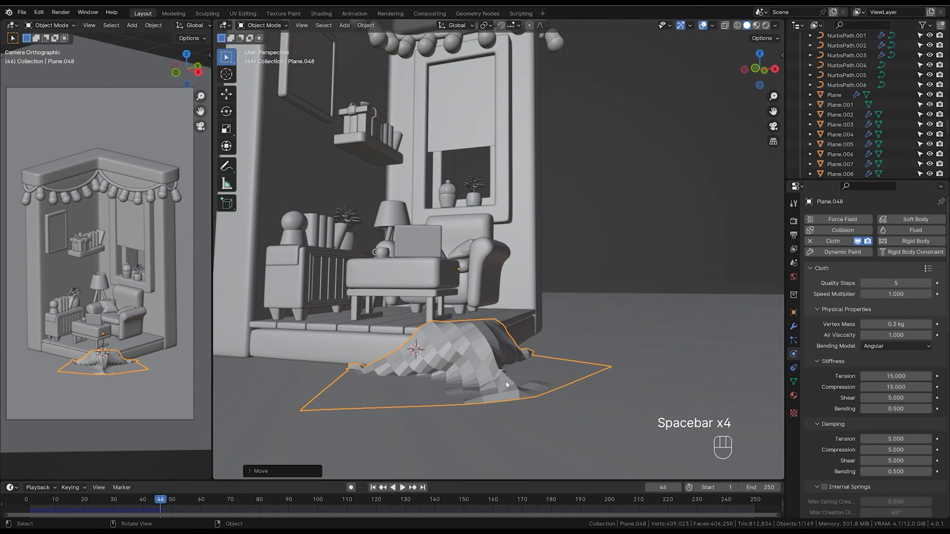
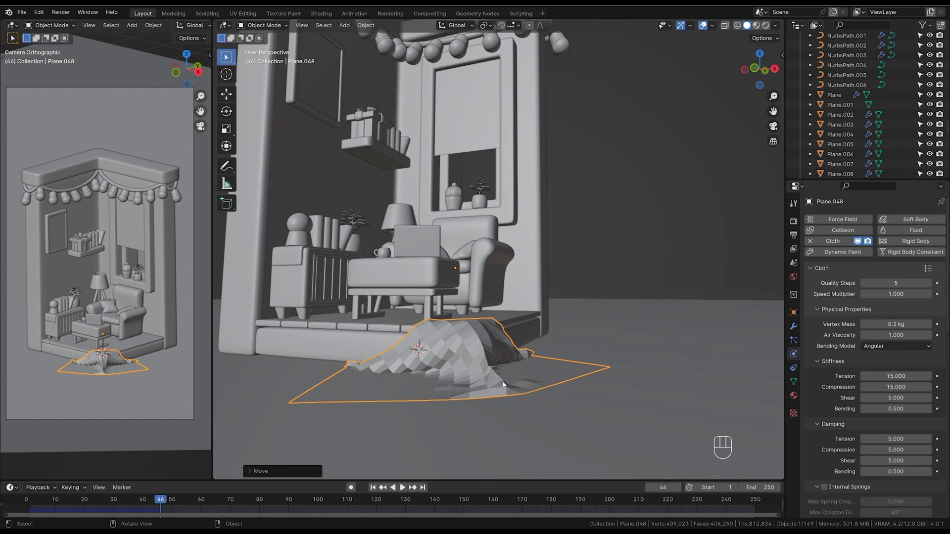
middle_click(493, 386)
middle_click(486, 404)
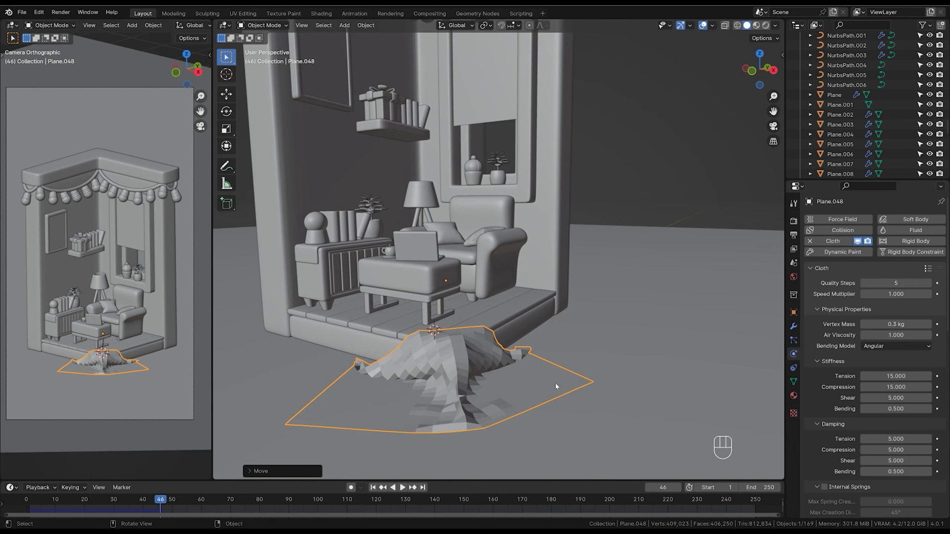
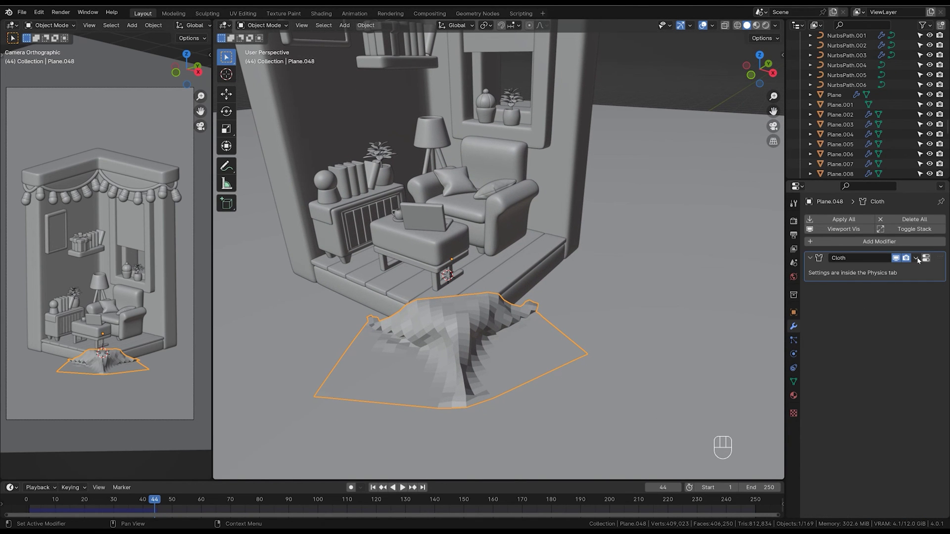
left_click_drag(920, 263, 906, 273)
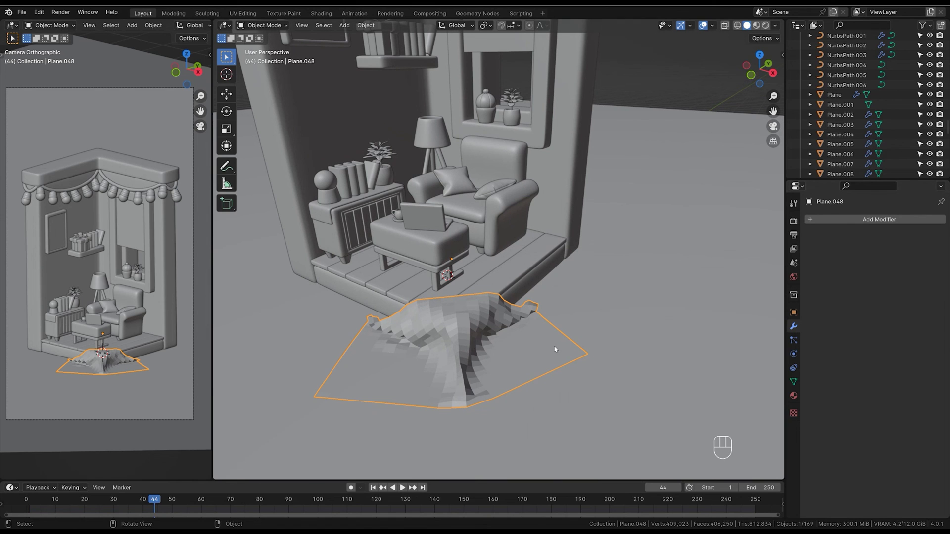
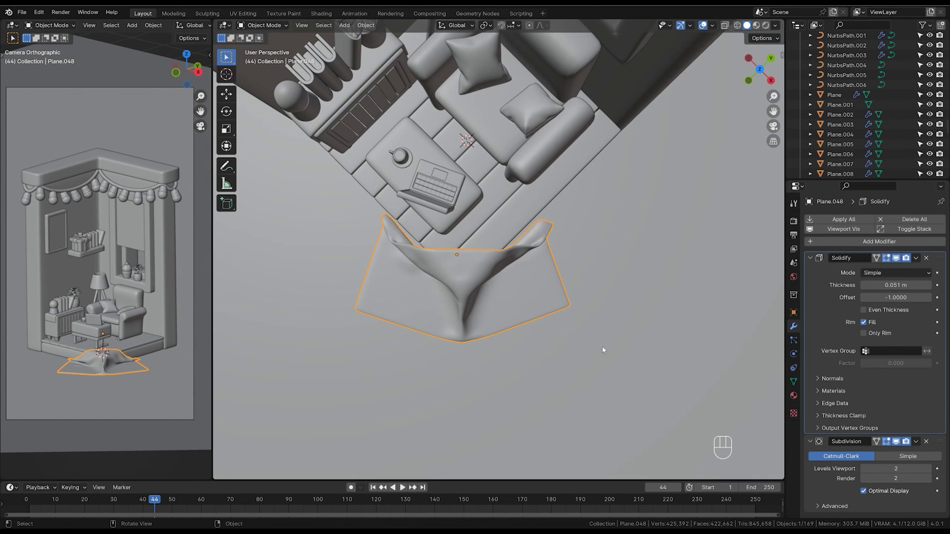
Lower the thickened, subdivided rug so it rests on the ground in front of the room
key("g")
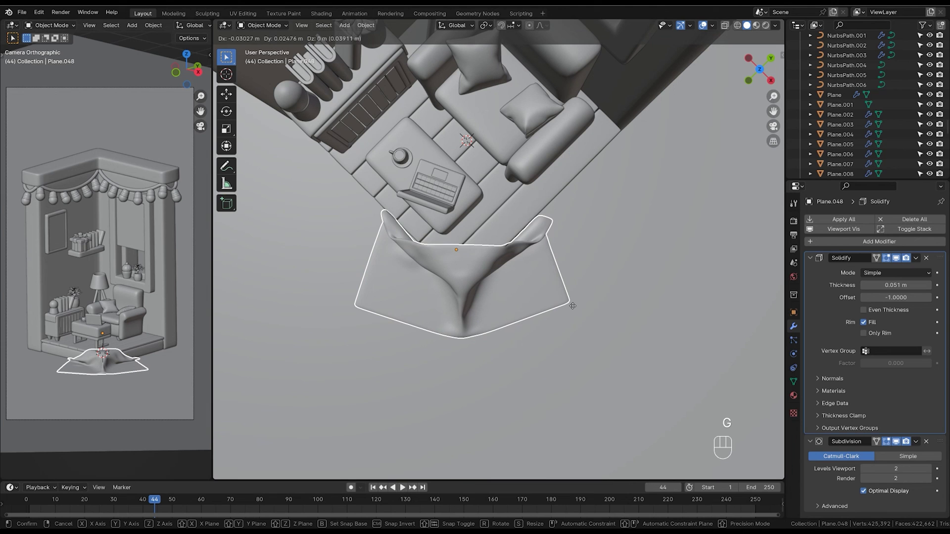